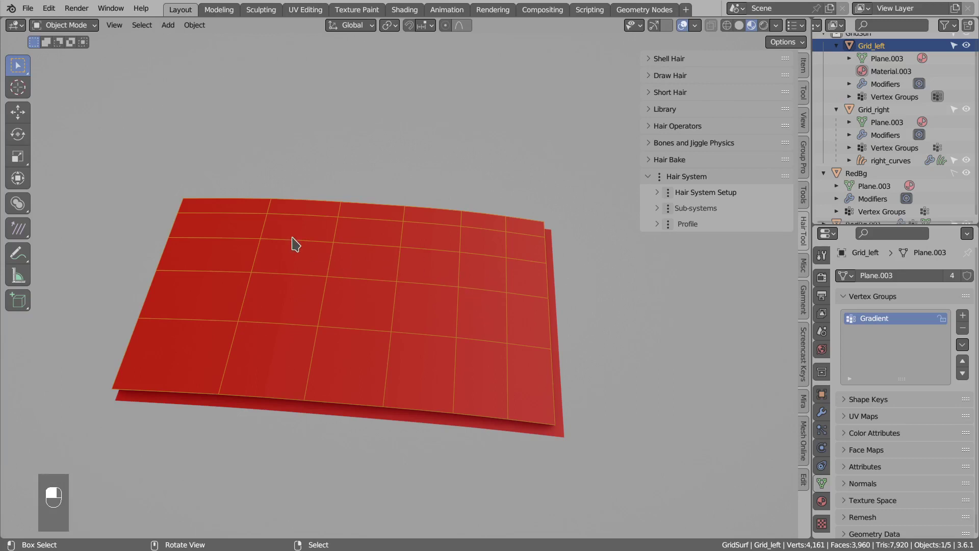
# - View the Gradient weights on Grid_left in Weight Paint, then return to Object Mode for hair generation
pyautogui.press('g')
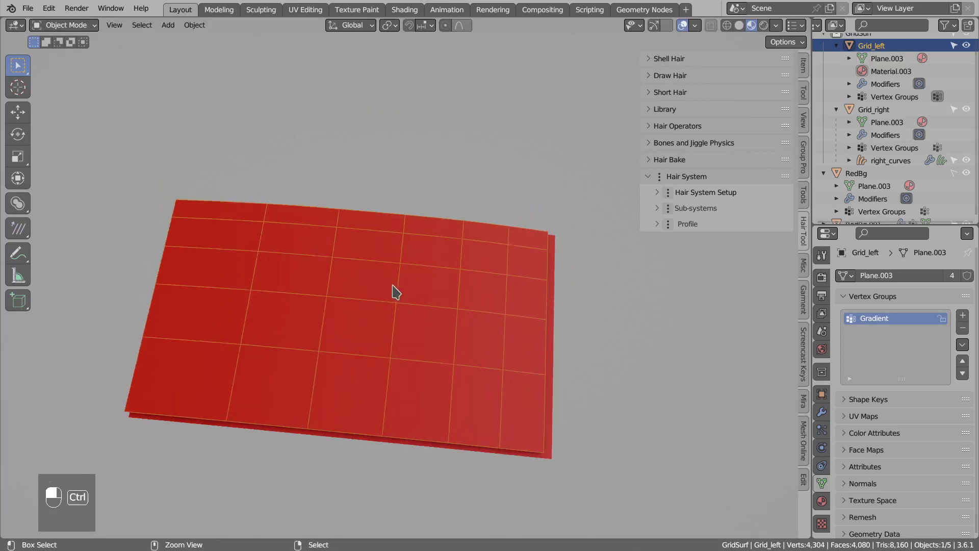
pyautogui.press('ctrl+Tab')
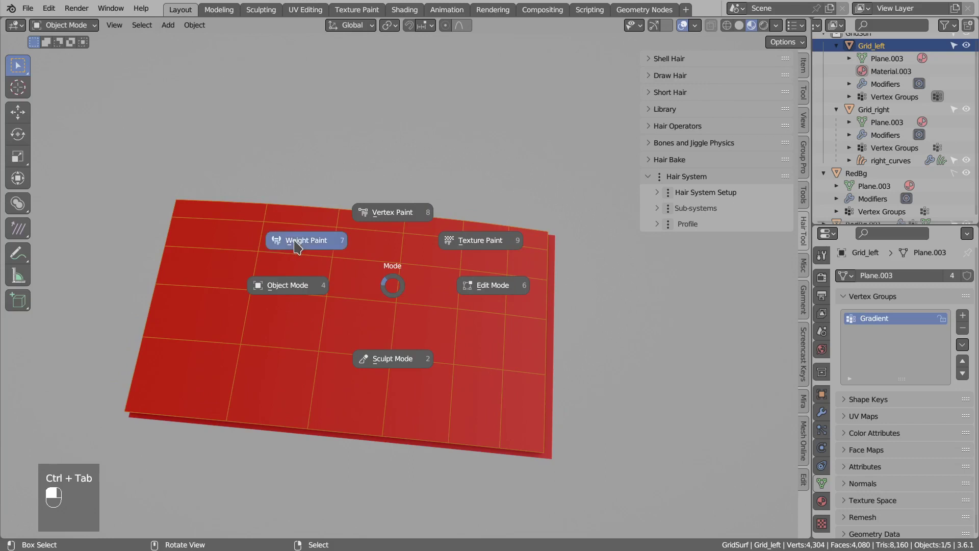
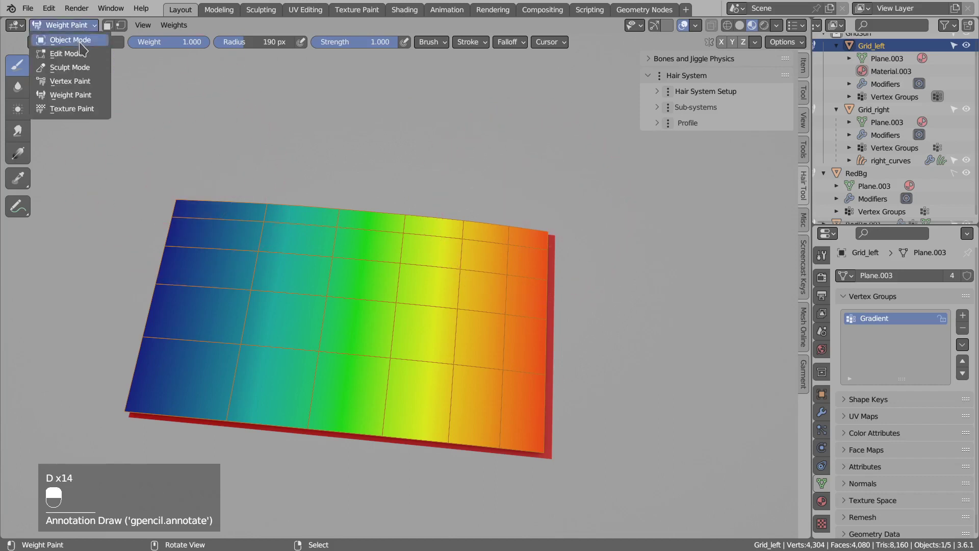
# - After the Hair Tool 'no sharp edges' error, mark Grid_left's top boundary edge loop as sharp
pyautogui.press('ctrl+shift+h')
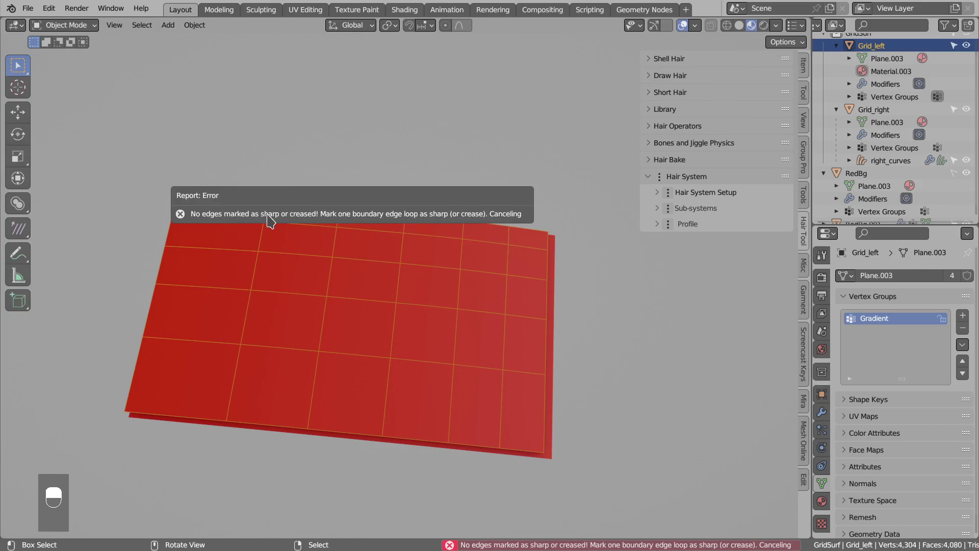
pyautogui.press('Tab')
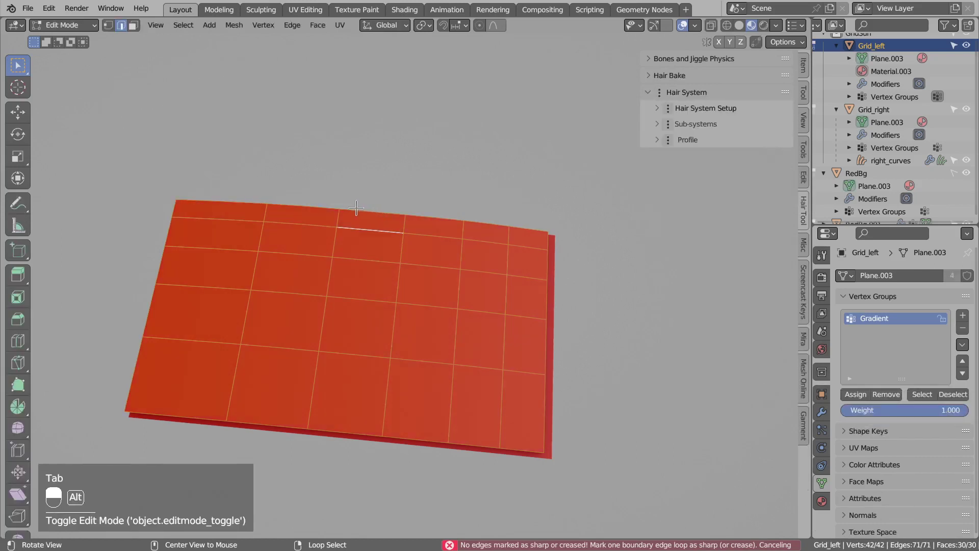
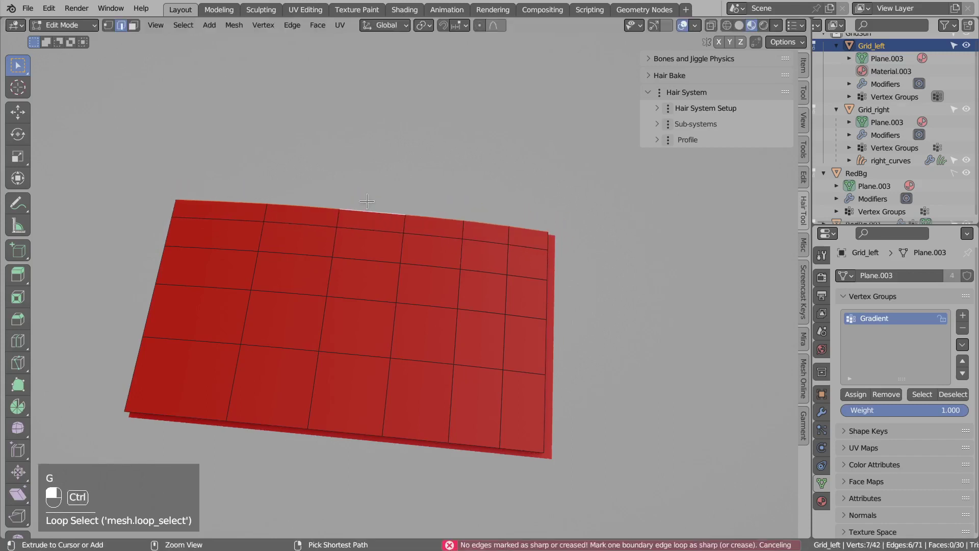
pyautogui.press('ctrl+e')
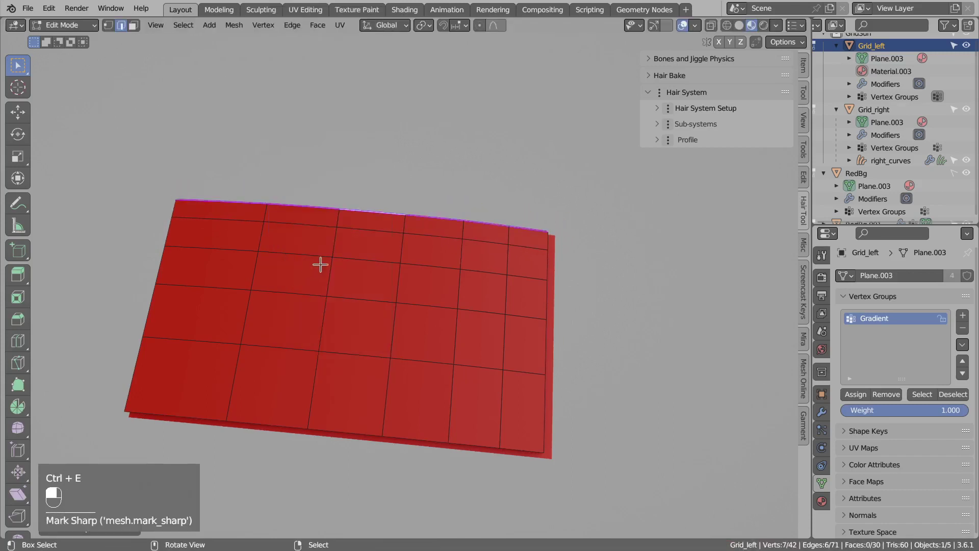
pyautogui.press('Tab')
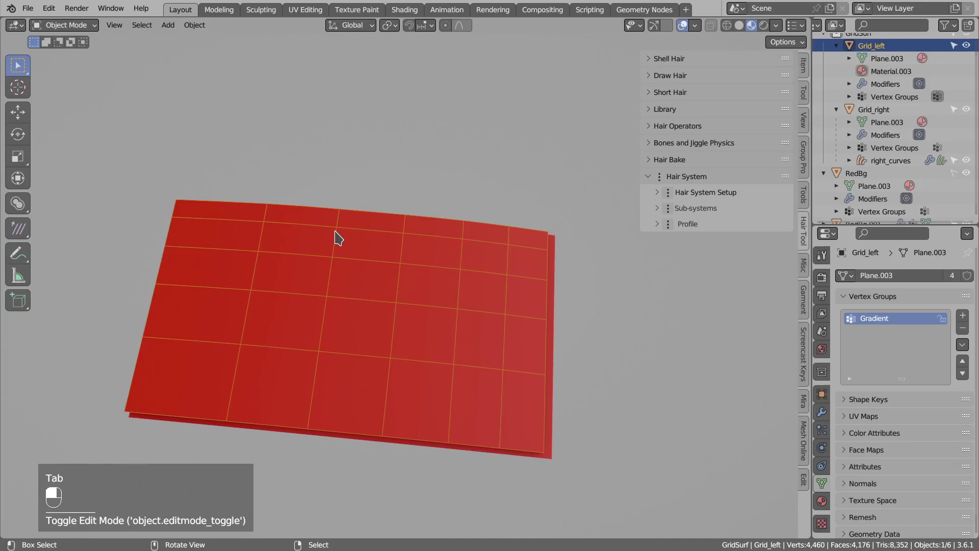
# - Generate curves from the grid surface with Strands Count 10
pyautogui.press('ctrl+shift+h')
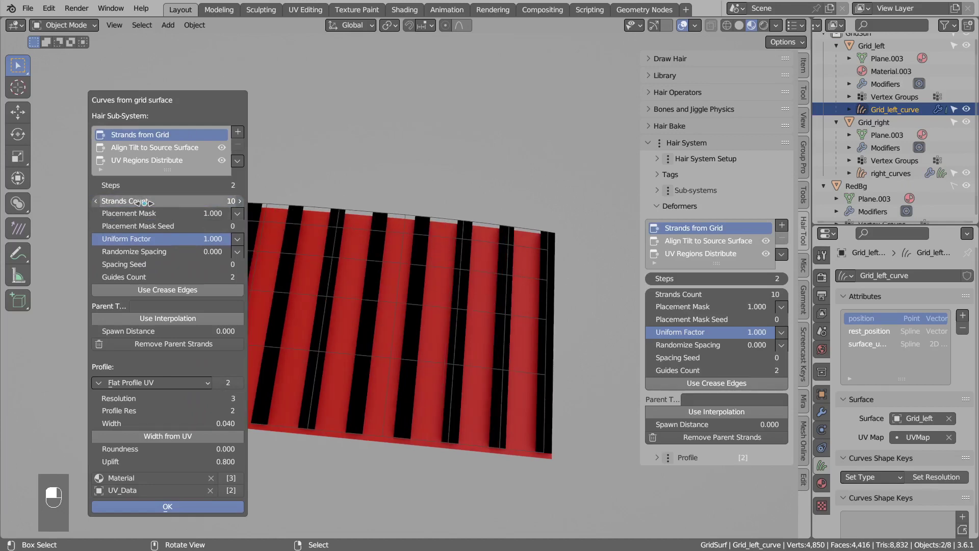
pyautogui.middleClick(411, 235)
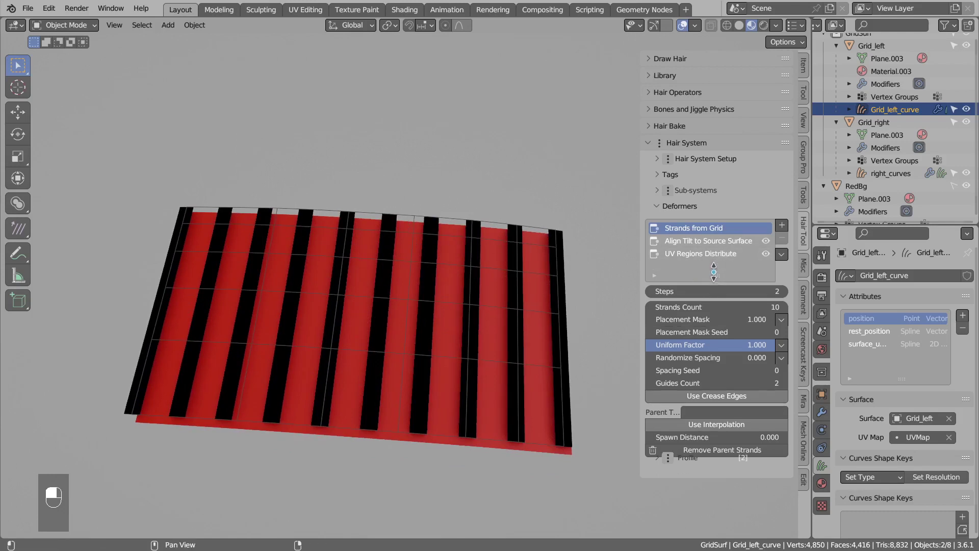
pyautogui.moveTo(716, 257); pyautogui.dragTo(787, 243)
# - Remove the extra deformers and add a Radius Set deformer using the Gradient vertex group
pyautogui.moveTo(787, 244); pyautogui.dragTo(292, 238)
pyautogui.press('ctrl+alt+Insert')
pyautogui.moveTo(511, 287); pyautogui.dragTo(293, 239)
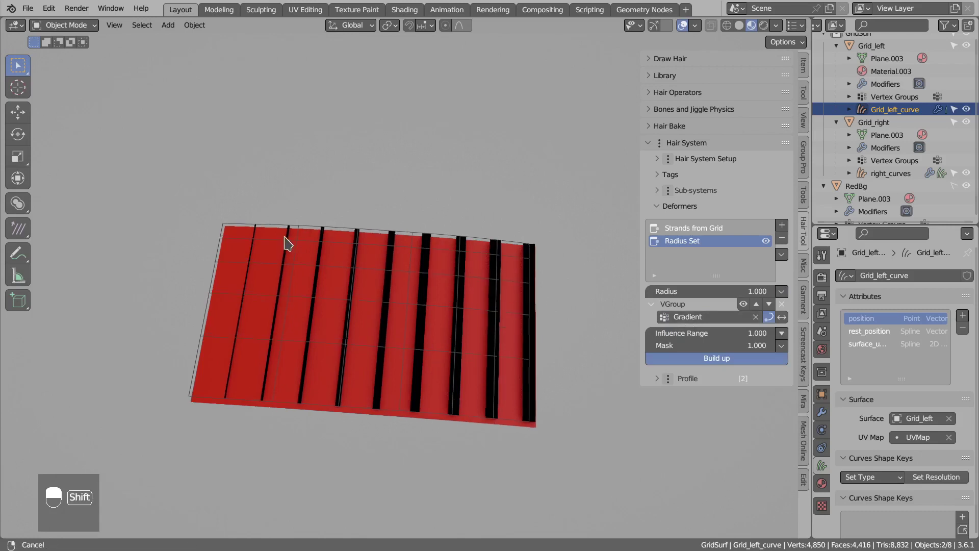
# - Annotate the zero-weight and full-weight ends of the grid's Gradient group
pyautogui.press('d')
pyautogui.press('d')
pyautogui.press('d')
pyautogui.press('d')
pyautogui.press('d')
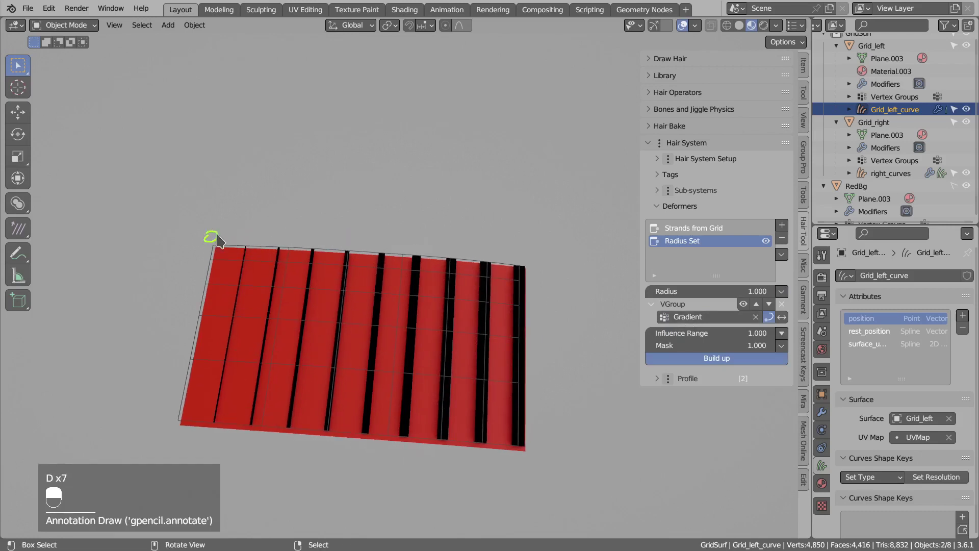
pyautogui.click(219, 238)
pyautogui.middleClick(219, 239)
pyautogui.rightClick(219, 239)
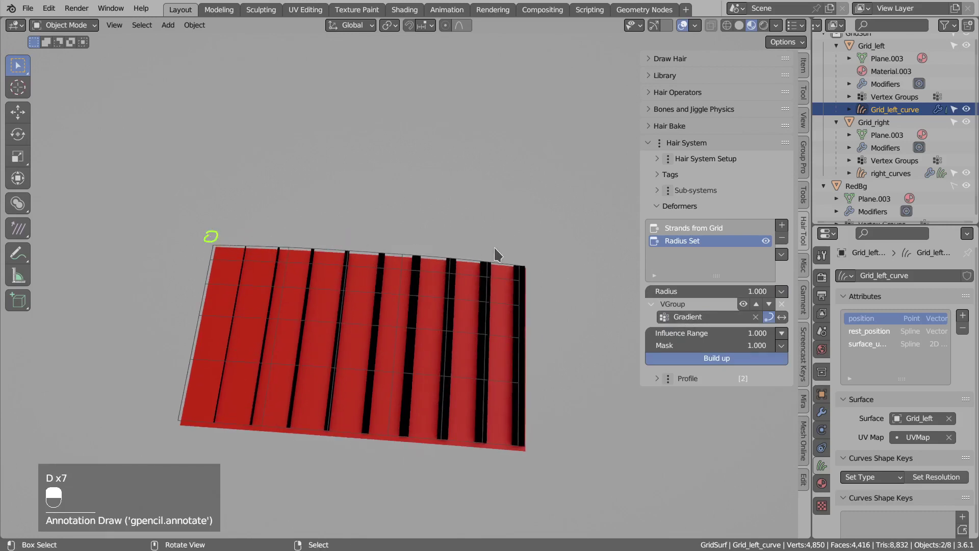
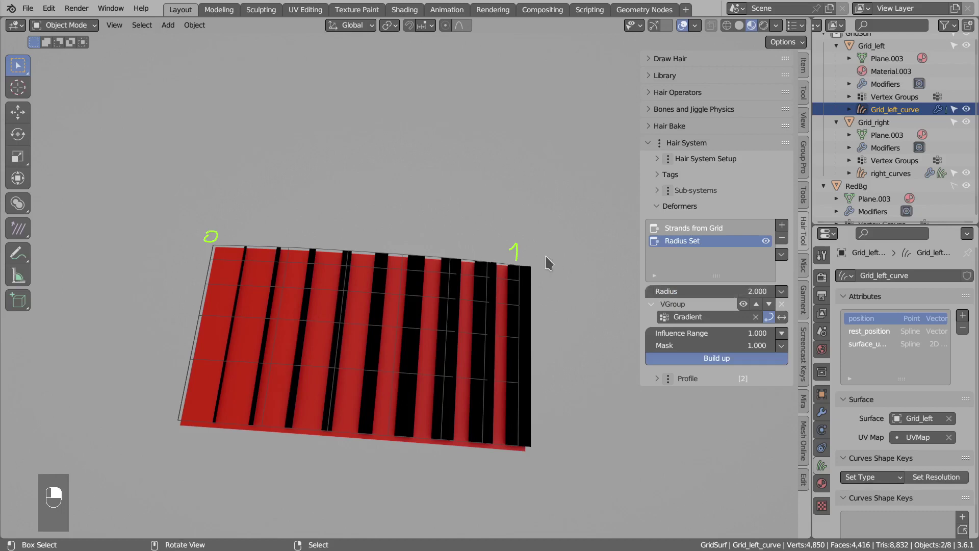
pyautogui.press('d')
pyautogui.press('d')
pyautogui.press('d')
# - Set the Radius Set radius to 2.0 and annotate how strands widen toward the heavy end
pyautogui.moveTo(520, 244); pyautogui.dragTo(542, 269)
pyautogui.press('d')
pyautogui.press('d')
pyautogui.press('d')
pyautogui.press('d')
pyautogui.press('d')
pyautogui.press('d')
pyautogui.press('d')
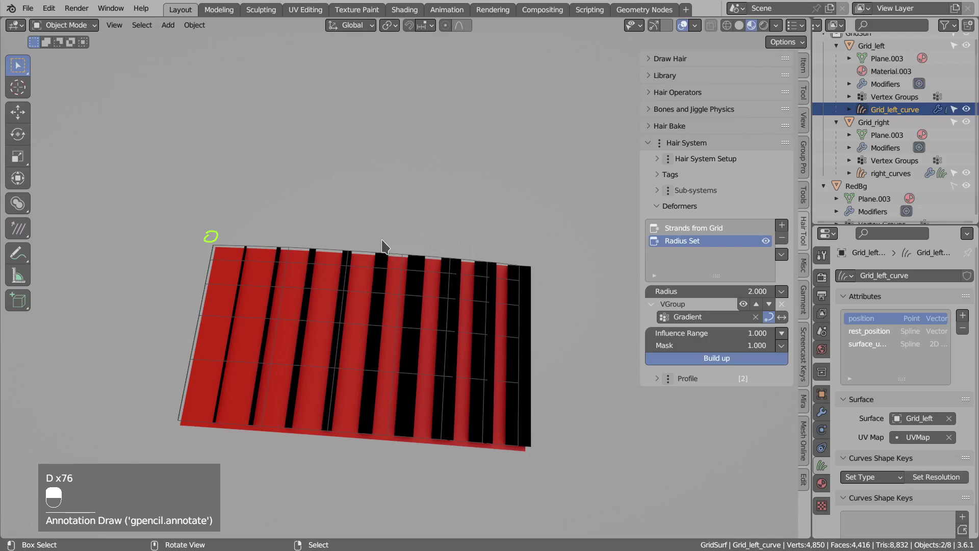
pyautogui.press('d')
pyautogui.press('d')
pyautogui.press('d')
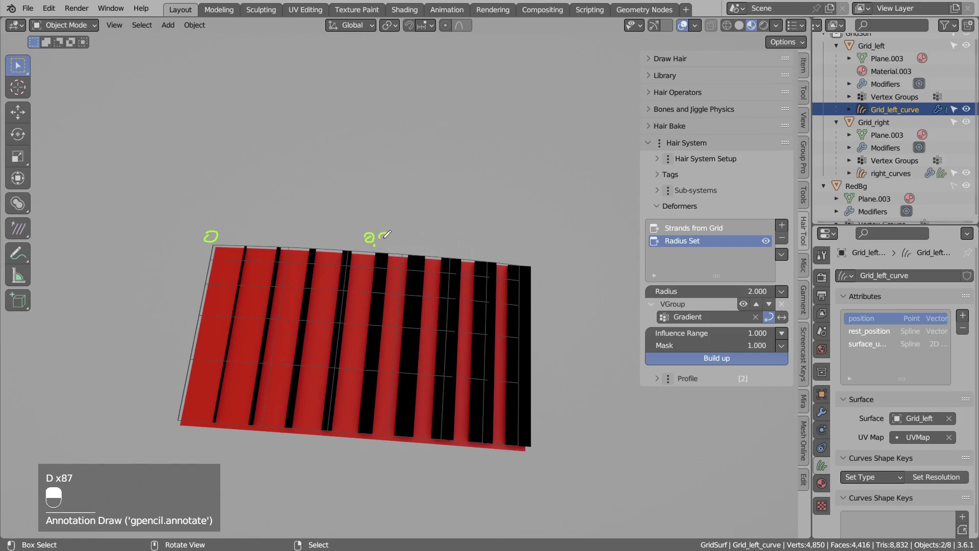
pyautogui.press('d')
pyautogui.press('d')
pyautogui.press('d')
pyautogui.press('d')
# - Select Grid_left and enter Weight Paint mode to repaint the Gradient group
pyautogui.moveTo(399, 247); pyautogui.dragTo(787, 323)
pyautogui.moveTo(399, 246); pyautogui.dragTo(378, 252)
pyautogui.moveTo(399, 246); pyautogui.dragTo(213, 247)
pyautogui.press('d')
pyautogui.press('d')
pyautogui.press('d')
pyautogui.press('d')
pyautogui.click(784, 322)
pyautogui.press('d')
pyautogui.press('d')
pyautogui.press('d')
pyautogui.moveTo(382, 254); pyautogui.dragTo(774, 323)
pyautogui.moveTo(312, 254); pyautogui.dragTo(213, 247)
pyautogui.press('ctrl+Tab')
# - Return to the curve object and undo the painted weights, restoring the earlier strand taper
pyautogui.rightClick(251, 260)
pyautogui.middleClick(457, 288)
pyautogui.rightClick(456, 288)
pyautogui.moveTo(774, 322); pyautogui.dragTo(268, 381)
pyautogui.press('d')
pyautogui.press('d')
pyautogui.press('d')
pyautogui.moveTo(209, 325); pyautogui.dragTo(269, 382)
pyautogui.press('d')
pyautogui.press('d')
pyautogui.press('d')
pyautogui.press('d')
pyautogui.moveTo(208, 345); pyautogui.dragTo(268, 382)
pyautogui.press('d')
pyautogui.press('d')
pyautogui.press('d')
pyautogui.press('d')
pyautogui.press('d')
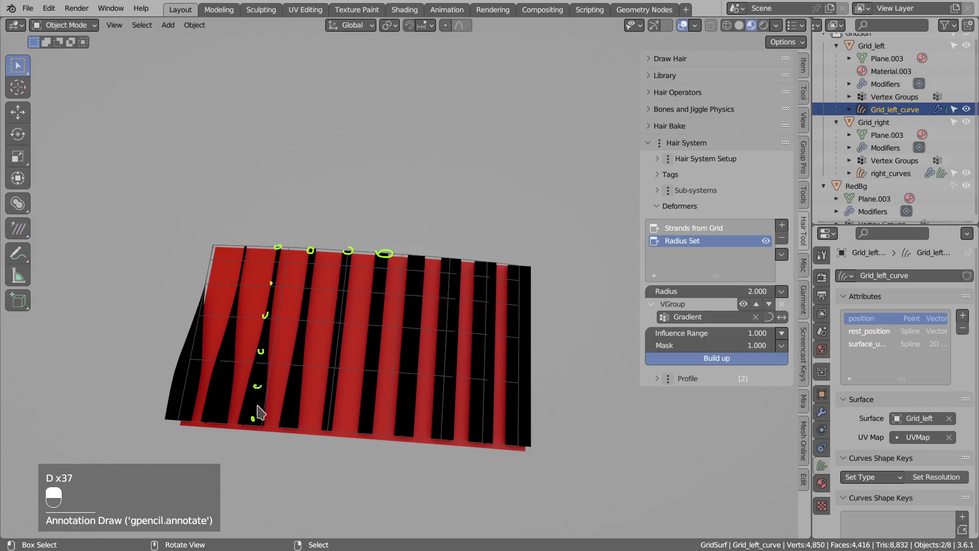
pyautogui.press('d')
# - Add a second VGroup slot to Radius Set and set it to Gradient for a sharper taper
pyautogui.moveTo(264, 431); pyautogui.dragTo(774, 321)
pyautogui.moveTo(264, 431); pyautogui.dragTo(666, 311)
pyautogui.moveTo(264, 431); pyautogui.dragTo(774, 309)
pyautogui.press('d')
pyautogui.press('d')
pyautogui.click(657, 308)
pyautogui.click(655, 307)
pyautogui.click(749, 310)
pyautogui.click(747, 309)
pyautogui.moveTo(760, 308); pyautogui.dragTo(773, 310)
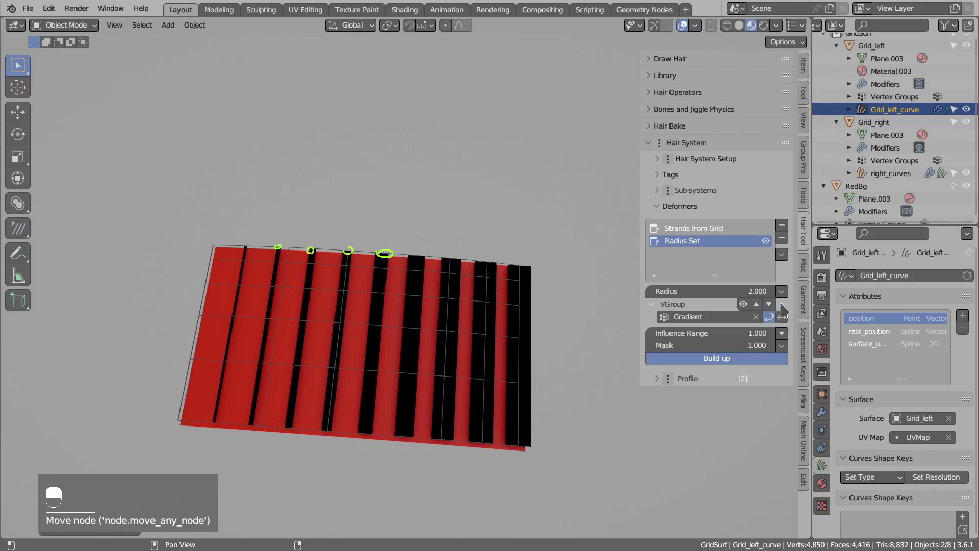
pyautogui.press('d')
pyautogui.press('d')
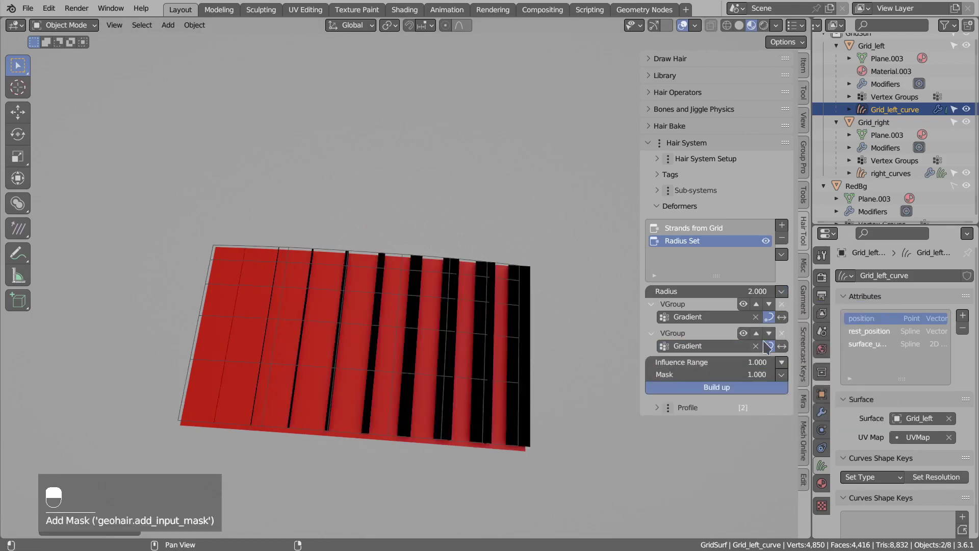
# - Remove both Gradient VGroup slots from the Radius Set deformer
pyautogui.click(748, 340)
pyautogui.doubleClick(748, 340)
pyautogui.moveTo(748, 341); pyautogui.dragTo(693, 320)
pyautogui.moveTo(692, 319); pyautogui.dragTo(748, 338)
pyautogui.click(746, 337)
pyautogui.middleClick(746, 337)
pyautogui.moveTo(749, 338); pyautogui.dragTo(379, 238)
# - Annotate the strands now rendering at full, even radius 2 without tapering
pyautogui.press('d')
pyautogui.press('d')
pyautogui.press('d')
pyautogui.press('d')
pyautogui.press('d')
pyautogui.middleClick(380, 235)
pyautogui.rightClick(381, 235)
pyautogui.moveTo(394, 247); pyautogui.dragTo(747, 338)
pyautogui.moveTo(395, 247); pyautogui.dragTo(391, 211)
pyautogui.moveTo(395, 247); pyautogui.dragTo(406, 228)
pyautogui.moveTo(389, 205); pyautogui.dragTo(406, 228)
pyautogui.press('d')
pyautogui.press('d')
pyautogui.press('d')
pyautogui.moveTo(388, 205); pyautogui.dragTo(406, 227)
# - Annotate how stacked vertex-group weights multiply (0.5 × 0.5)
pyautogui.press('d')
pyautogui.press('d')
pyautogui.press('d')
pyautogui.press('d')
pyautogui.press('d')
pyautogui.press('d')
pyautogui.press('d')
pyautogui.press('d')
pyautogui.press('d')
pyautogui.press('d')
pyautogui.press('d')
pyautogui.press('d')
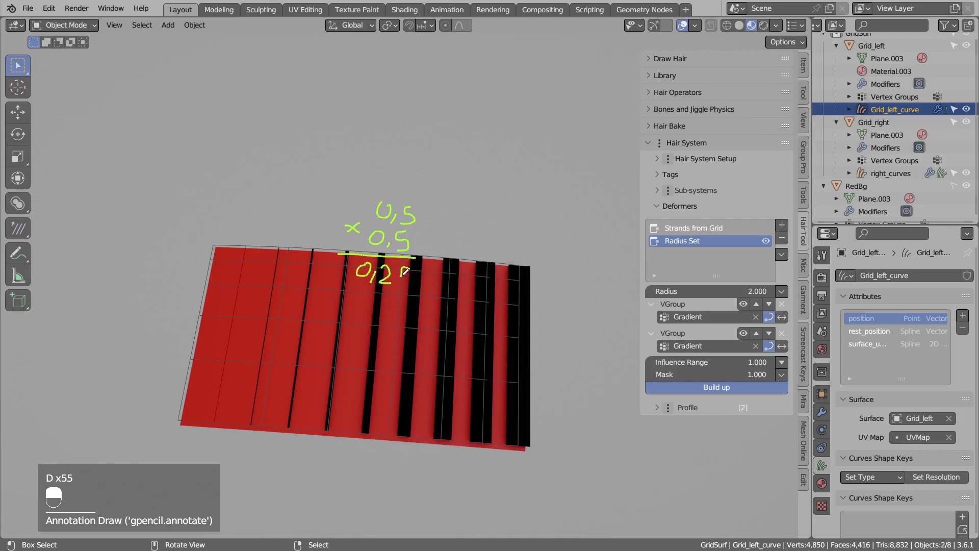
pyautogui.press('d')
pyautogui.press('d')
pyautogui.press('d')
pyautogui.press('d')
pyautogui.press('d')
pyautogui.press('d')
pyautogui.press('d')
pyautogui.press('d')
pyautogui.press('d')
pyautogui.press('d')
pyautogui.press('d')
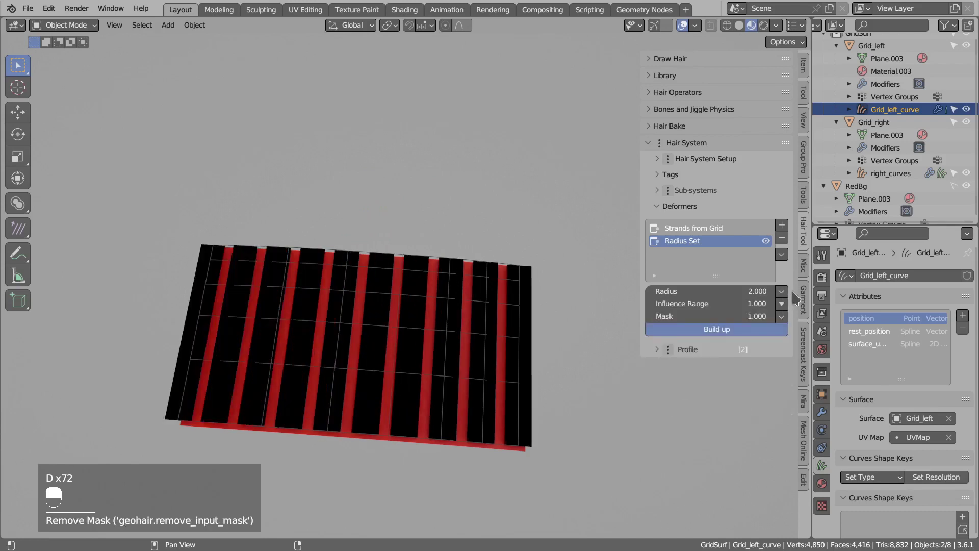
# - Reset Radius Set to 1.0, add a sub-system and enter curve editing on Grid_left_curve.001
pyautogui.press('ctrl+alt+Insert')
pyautogui.press('ctrl+alt+Insert')
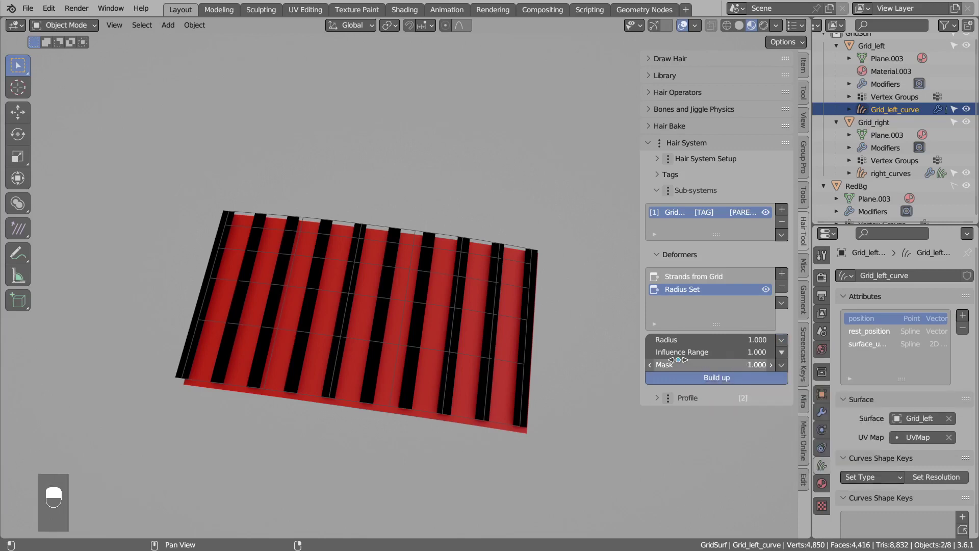
pyautogui.press('Tab')
pyautogui.press('a')
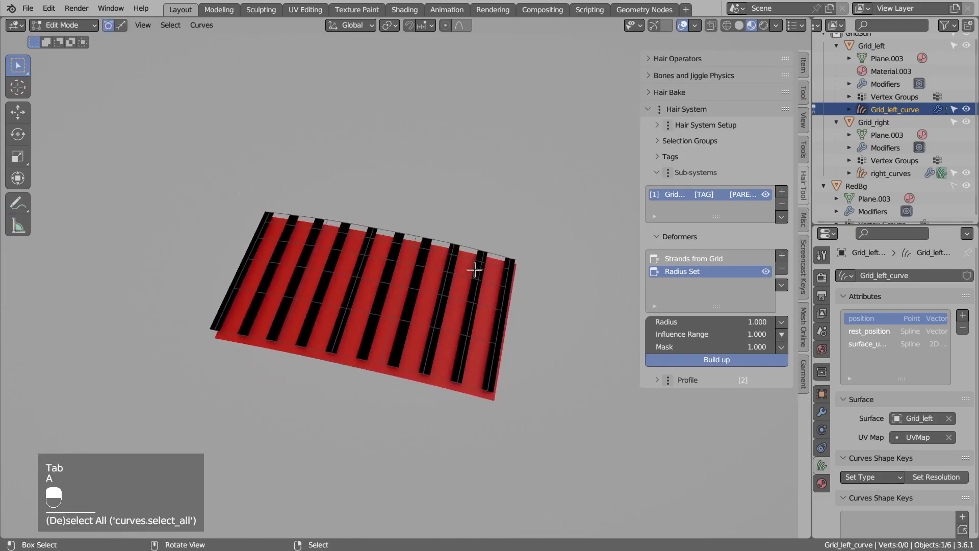
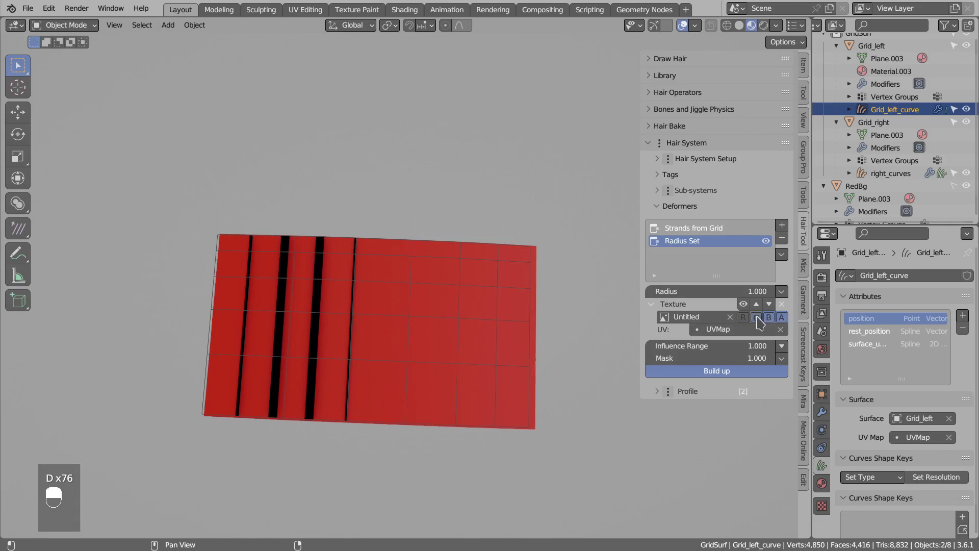
# - Delete the Radius Set deformer's Texture mask layer and reopen the mask-type dropdown
pyautogui.click(773, 322)
pyautogui.moveTo(772, 322); pyautogui.dragTo(789, 324)
pyautogui.click(789, 324)
pyautogui.moveTo(786, 325); pyautogui.dragTo(750, 322)
pyautogui.click(750, 322)
pyautogui.moveTo(749, 322); pyautogui.dragTo(764, 322)
pyautogui.click(764, 321)
pyautogui.rightClick(759, 321)
pyautogui.click(748, 322)
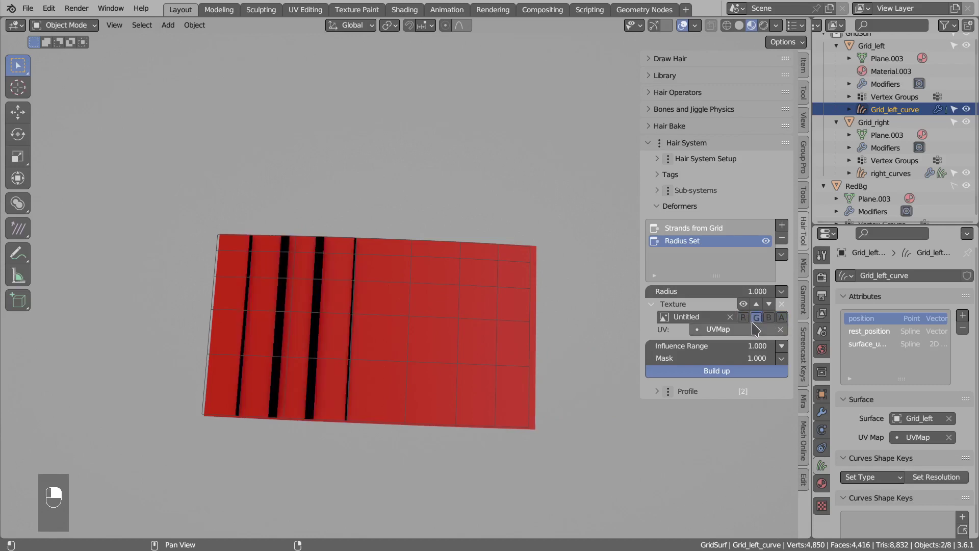
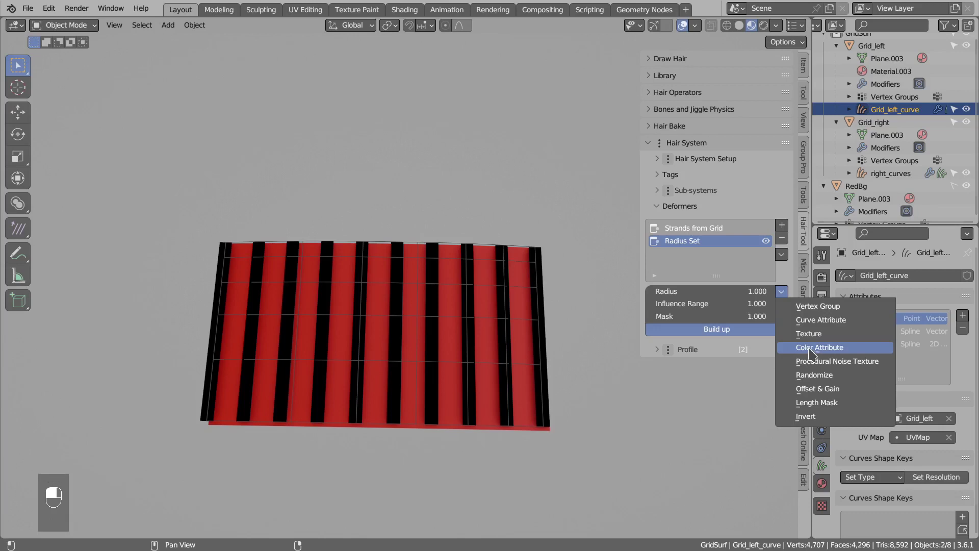
# - Select the Grid_left mesh and switch it to Vertex Paint with a red brush
pyautogui.middleClick(452, 246)
pyautogui.rightClick(452, 245)
pyautogui.press('g')
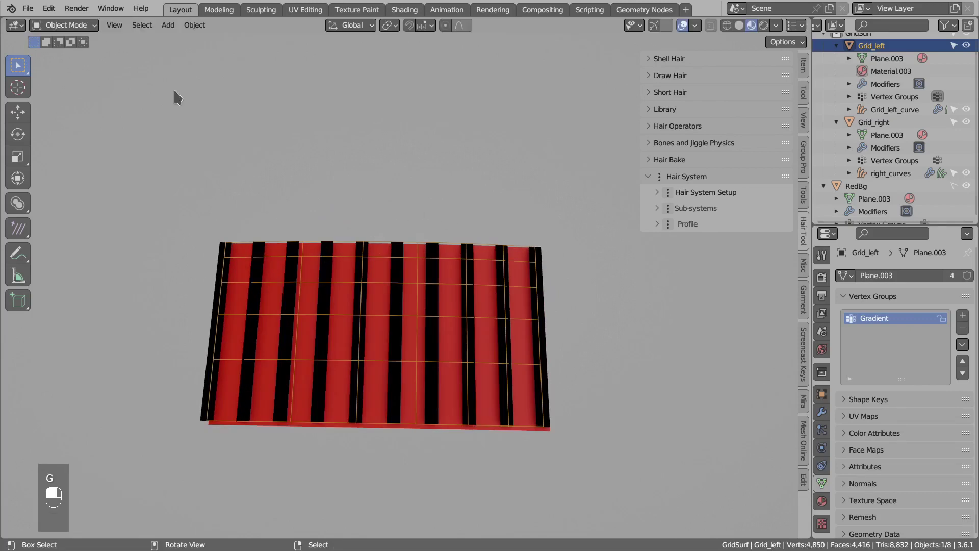
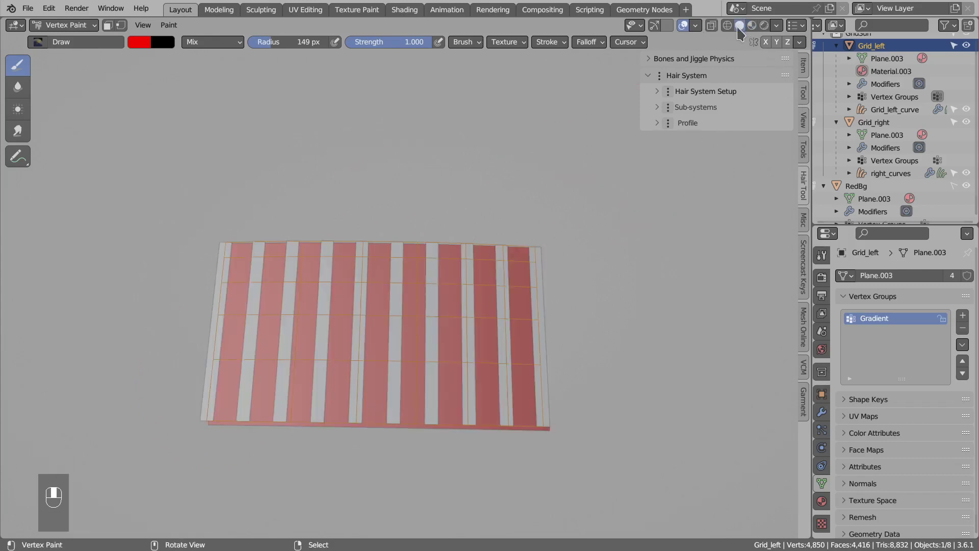
# - Paint red vertex colour strokes across the Grid_left surface
pyautogui.moveTo(828, 397); pyautogui.dragTo(843, 401)
pyautogui.moveTo(844, 401); pyautogui.dragTo(907, 482)
pyautogui.moveTo(908, 481); pyautogui.dragTo(751, 35)
pyautogui.press('x')
pyautogui.press('x')
pyautogui.press('x')
# - Continue building up the vertex colour gradient over the grid, then return to Object Mode
pyautogui.press('d')
pyautogui.press('d')
pyautogui.press('d')
pyautogui.press('d')
pyautogui.press('d')
pyautogui.press('d')
pyautogui.press('d')
pyautogui.press('d')
pyautogui.press('d')
pyautogui.press('d')
pyautogui.press('d')
pyautogui.press('d')
pyautogui.press('d')
pyautogui.press('d')
pyautogui.press('d')
pyautogui.press('d')
pyautogui.press('d')
pyautogui.press('d')
pyautogui.press('d')
# - Select Grid_left_curve and add a Color Attribute mask to its Radius Set deformer
pyautogui.moveTo(752, 35); pyautogui.dragTo(472, 297)
pyautogui.rightClick(472, 296)
pyautogui.moveTo(472, 296); pyautogui.dragTo(787, 293)
# - Pick the painted 'Attribute' as the Radius Set mask and compare its R and G channels
pyautogui.press('g')
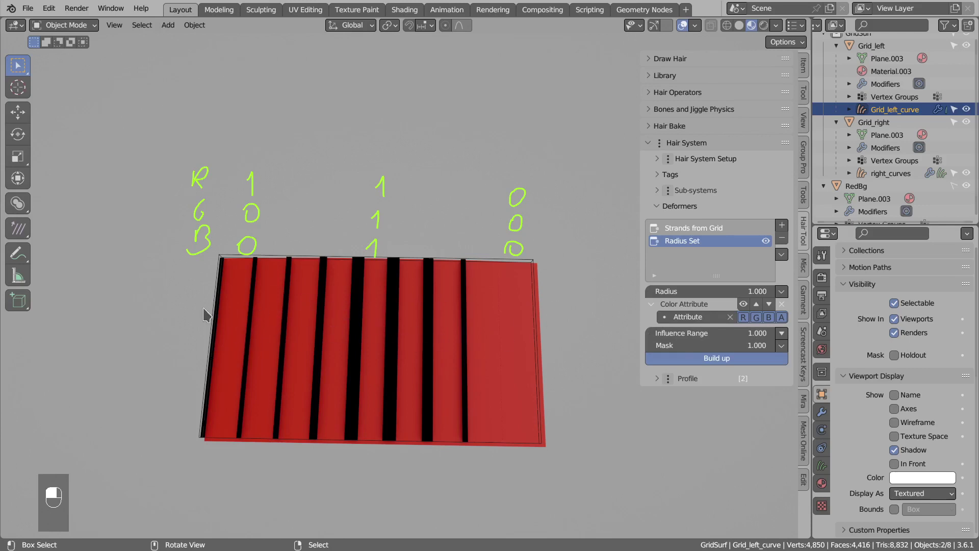
pyautogui.press('d')
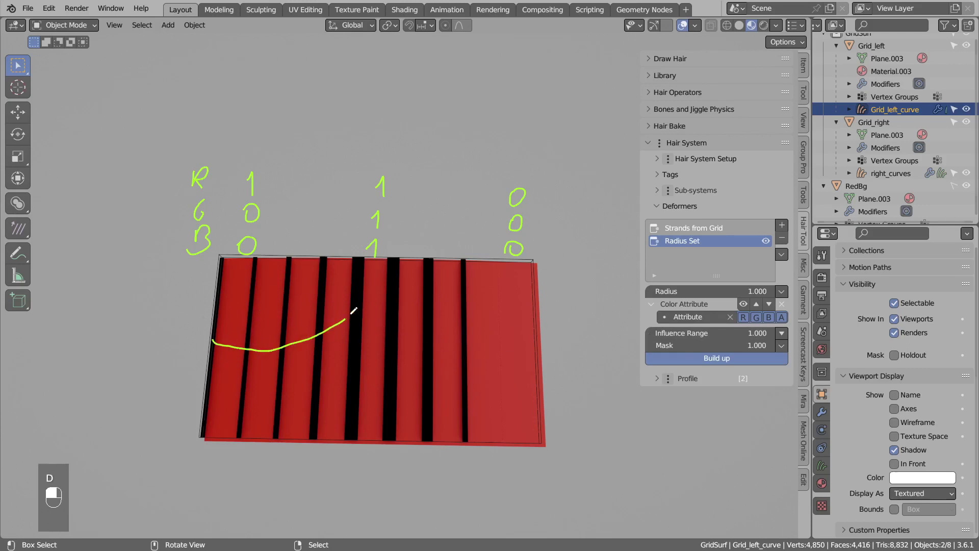
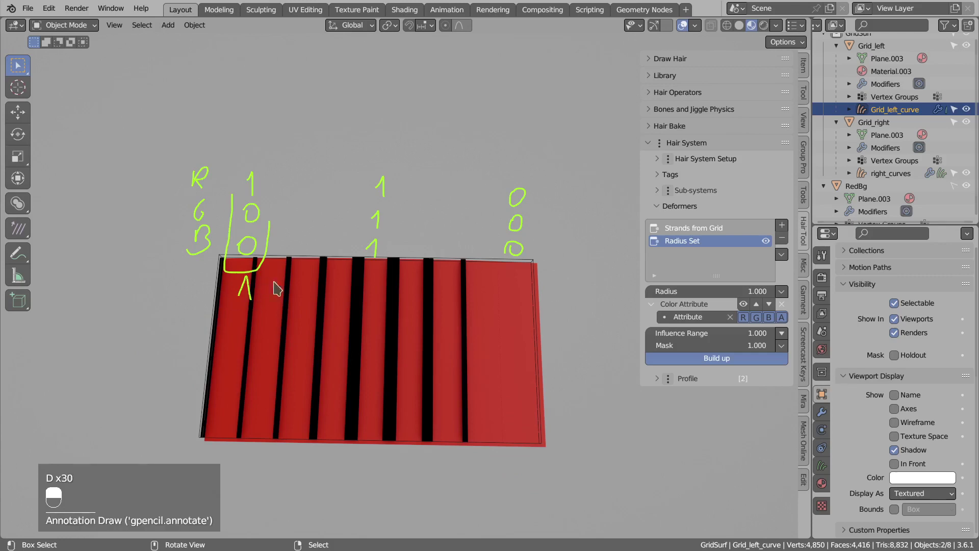
pyautogui.press('d')
pyautogui.press('d')
pyautogui.press('d')
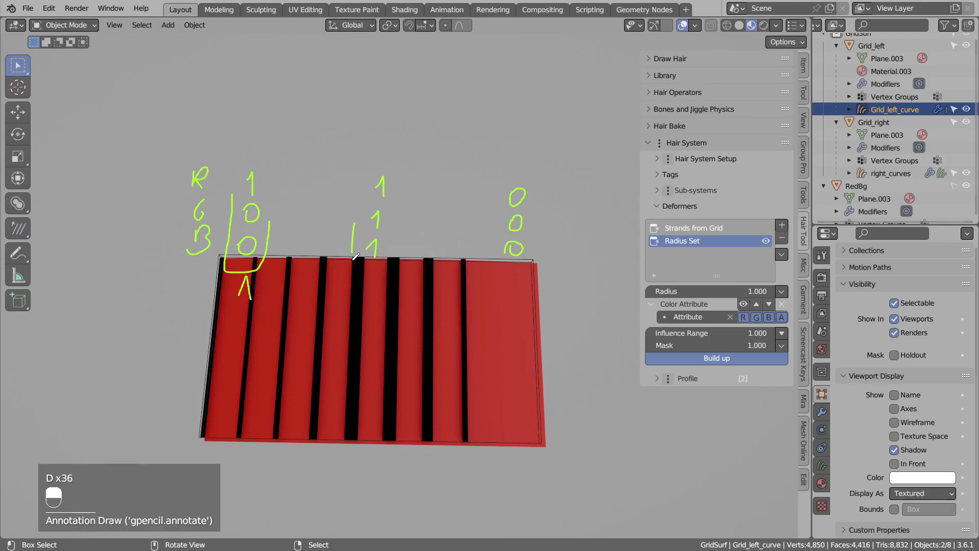
# - Finish comparing channels, then delete the colour-attribute mask so strands return to full width
pyautogui.press('d')
pyautogui.press('d')
pyautogui.press('d')
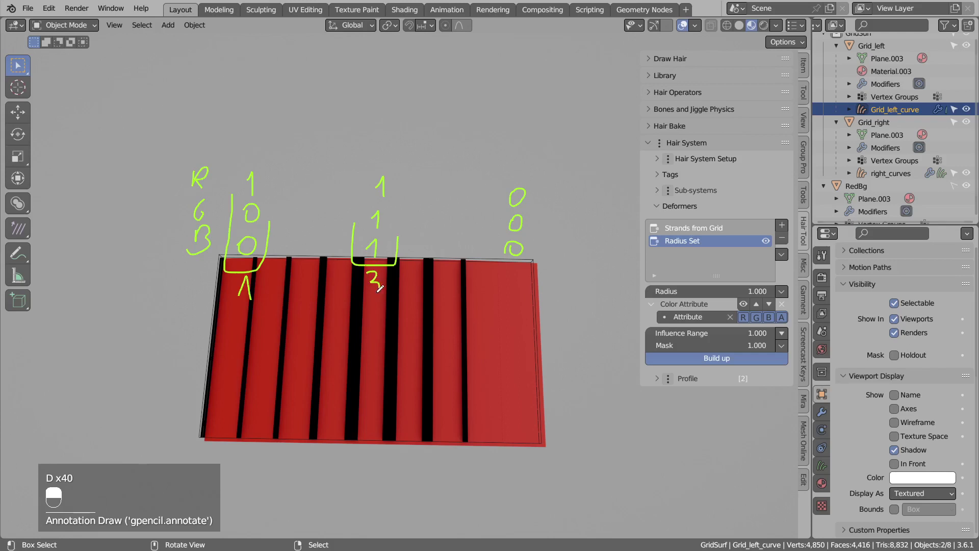
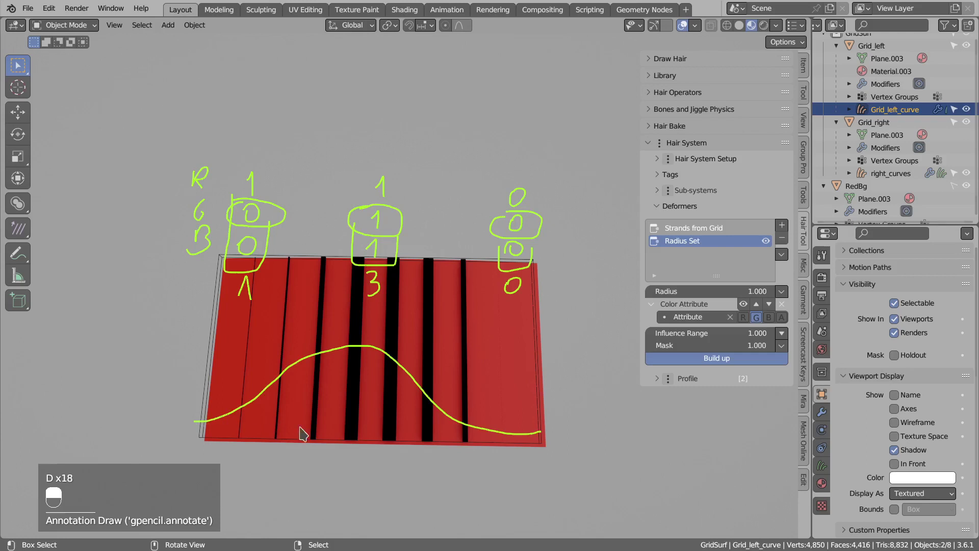
pyautogui.press('ctrl+alt+Insert')
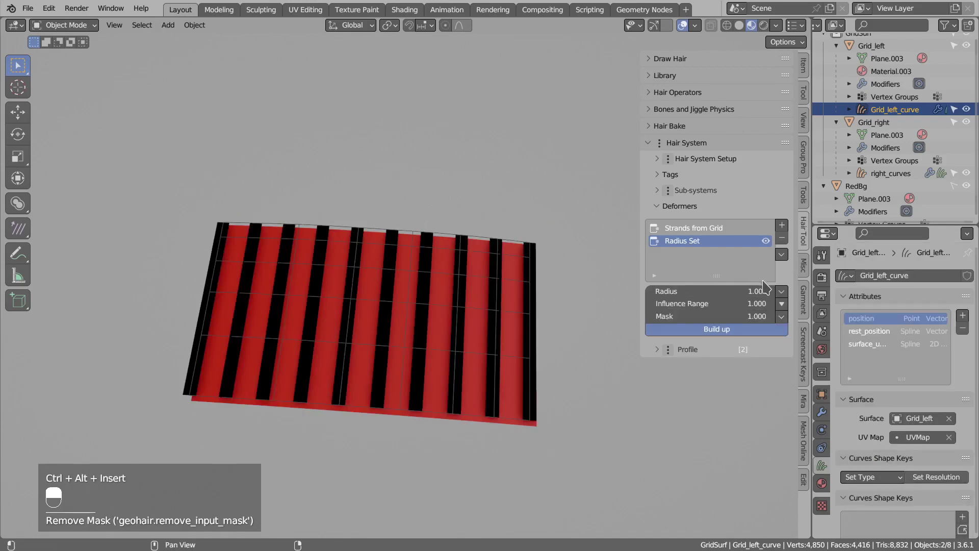
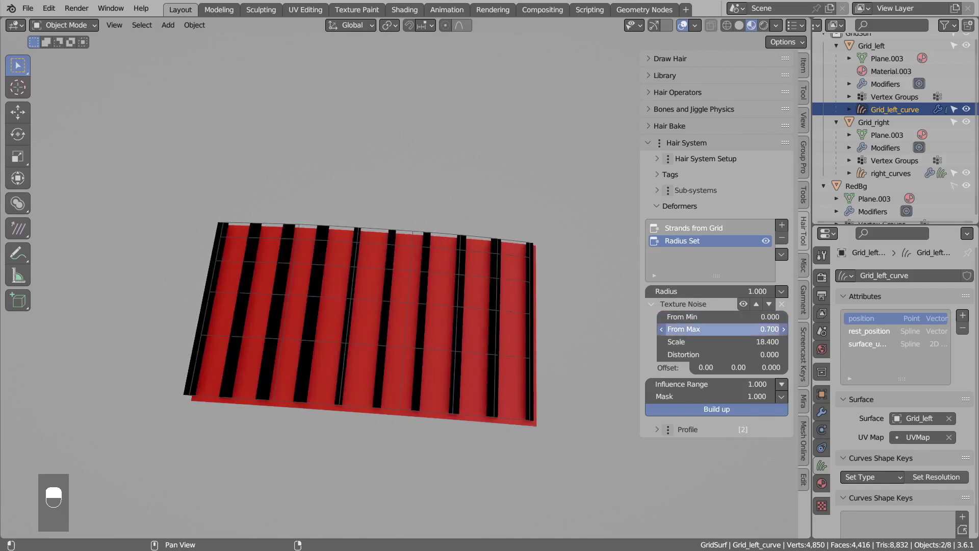
# - Delete the Procedural Noise Texture mask from Radius Set and undo once
pyautogui.press('ctrl+alt+Insert')
pyautogui.press('ctrl+z')
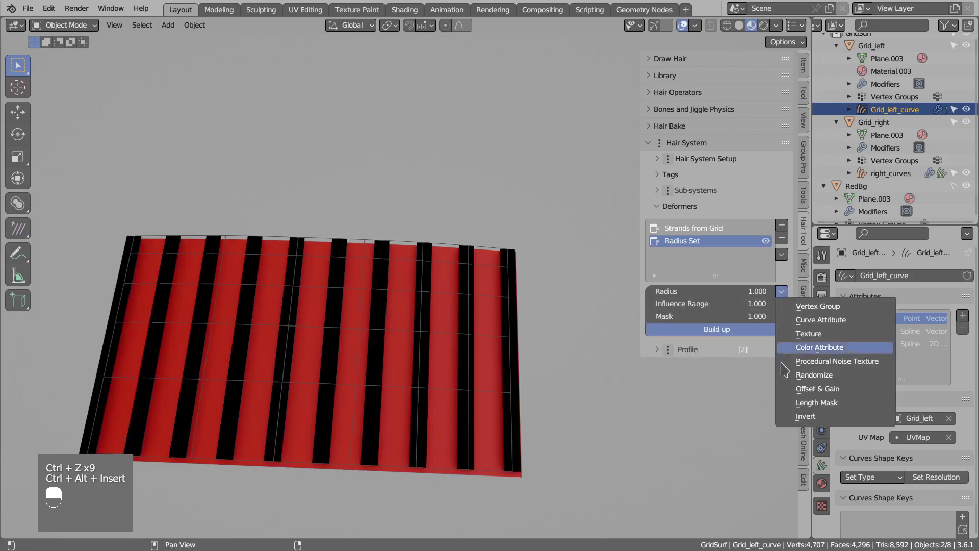
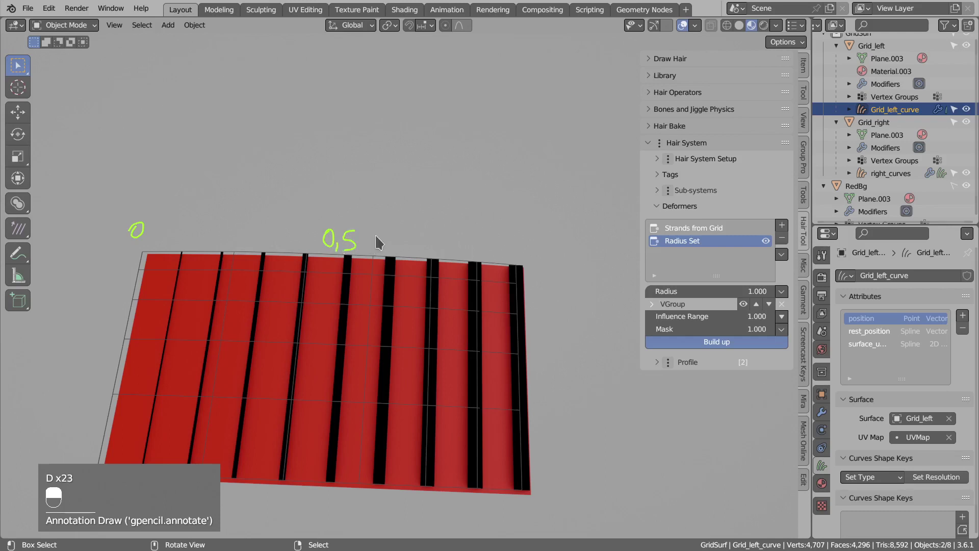
# - Add a Vertex Group mask and an Offset & Gain mask with Offset 0.3 to Radius Set
pyautogui.press('d')
pyautogui.press('d')
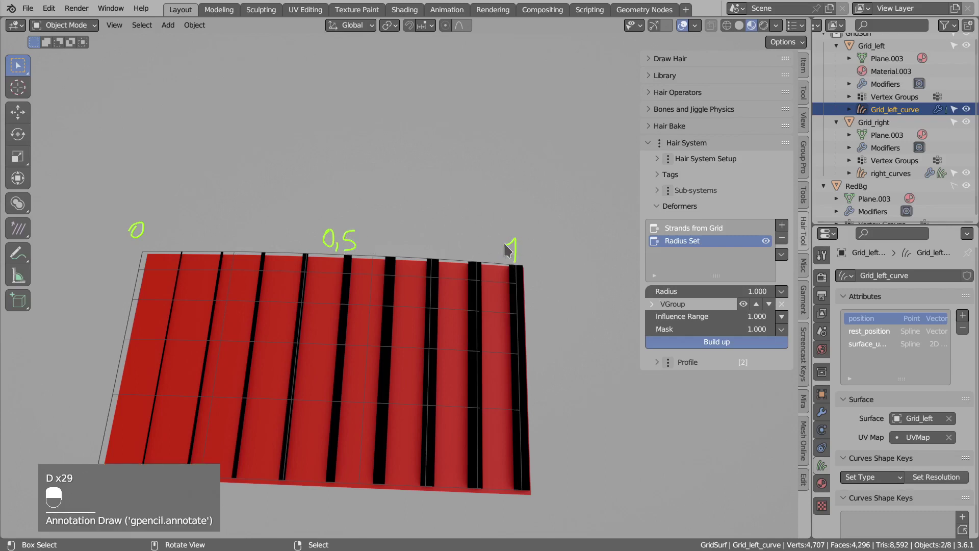
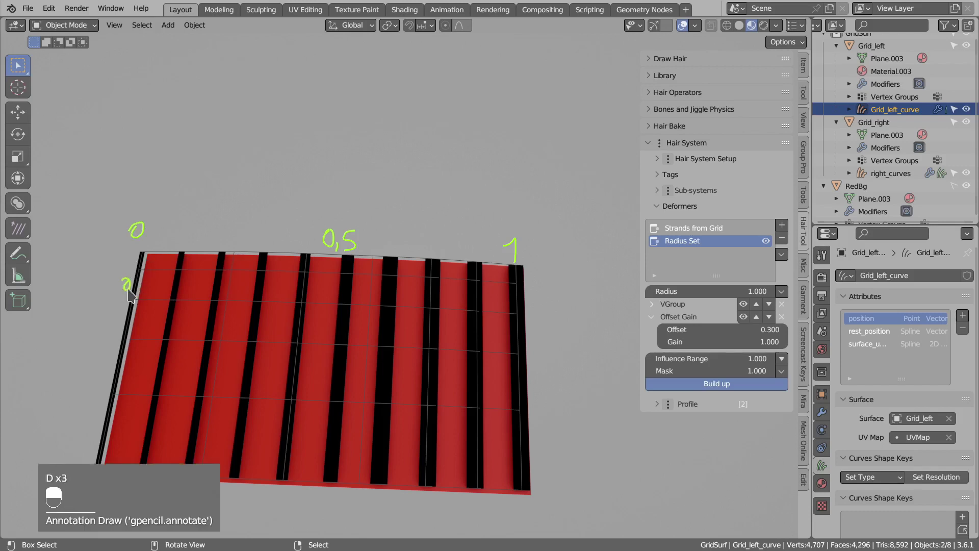
# - Set the Offset Gain mask's Offset to 0
pyautogui.click(144, 308)
pyautogui.middleClick(145, 308)
pyautogui.rightClick(144, 308)
pyautogui.press('d')
pyautogui.press('d')
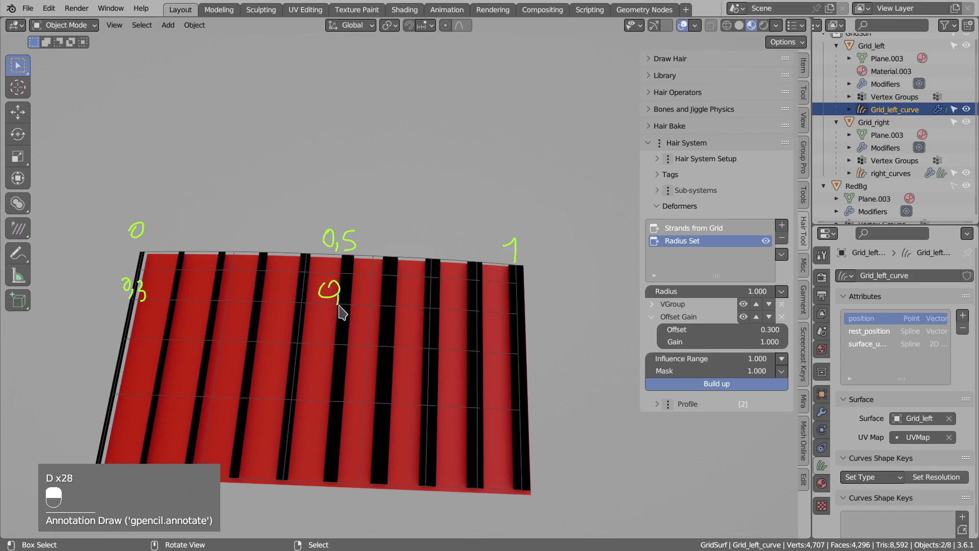
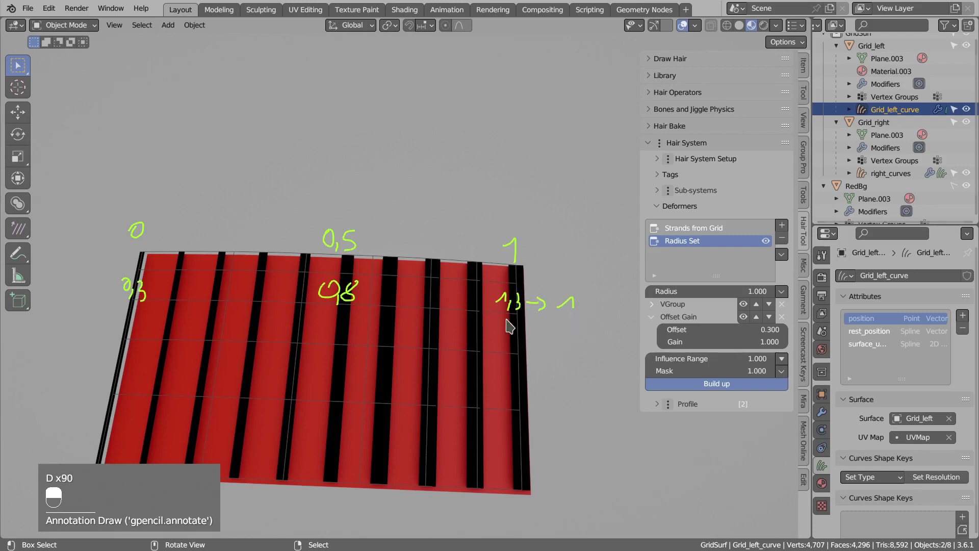
# - Drag Gain up to about 3.5 so only strands past the grid's middle keep their radius
pyautogui.press('d')
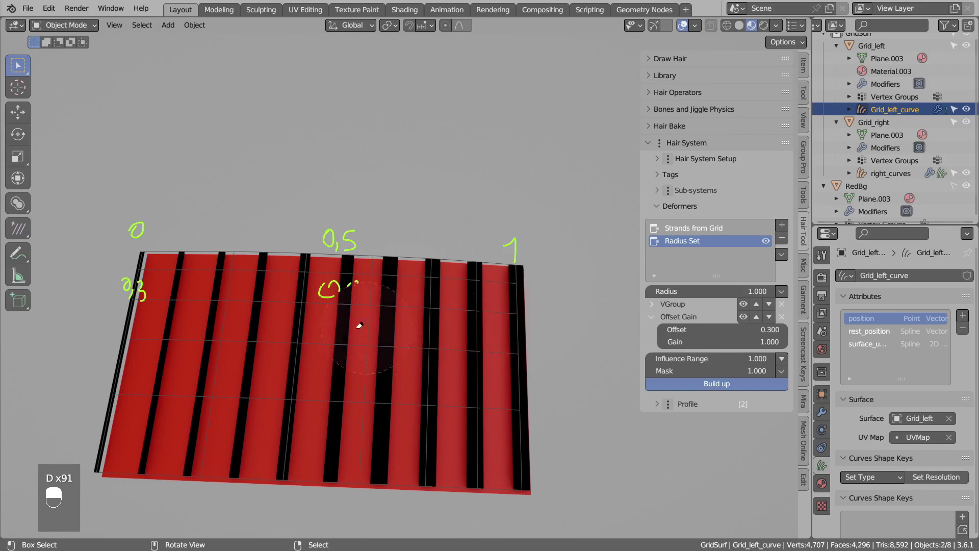
pyautogui.press('d')
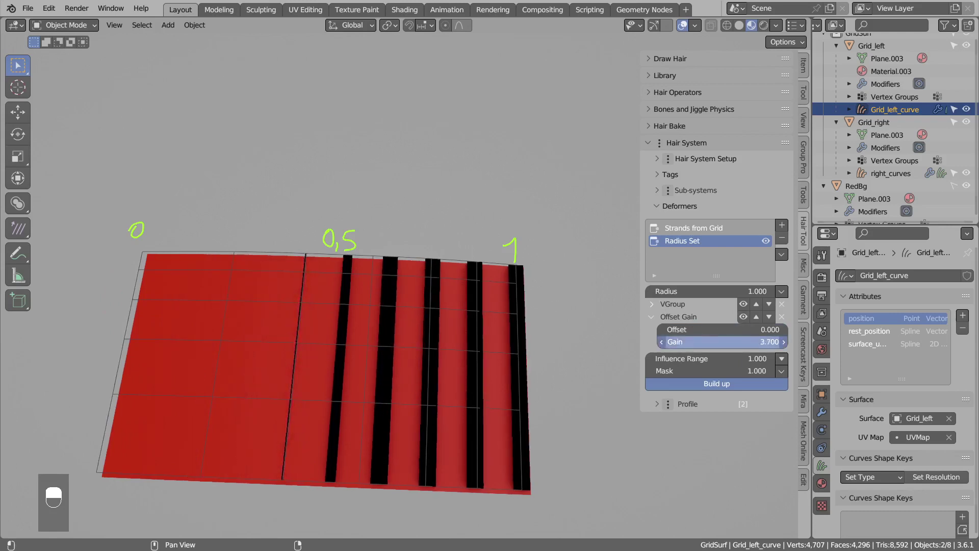
pyautogui.press('d')
pyautogui.press('d')
pyautogui.press('d')
pyautogui.press('d')
pyautogui.press('d')
pyautogui.press('d')
pyautogui.press('d')
pyautogui.press('d')
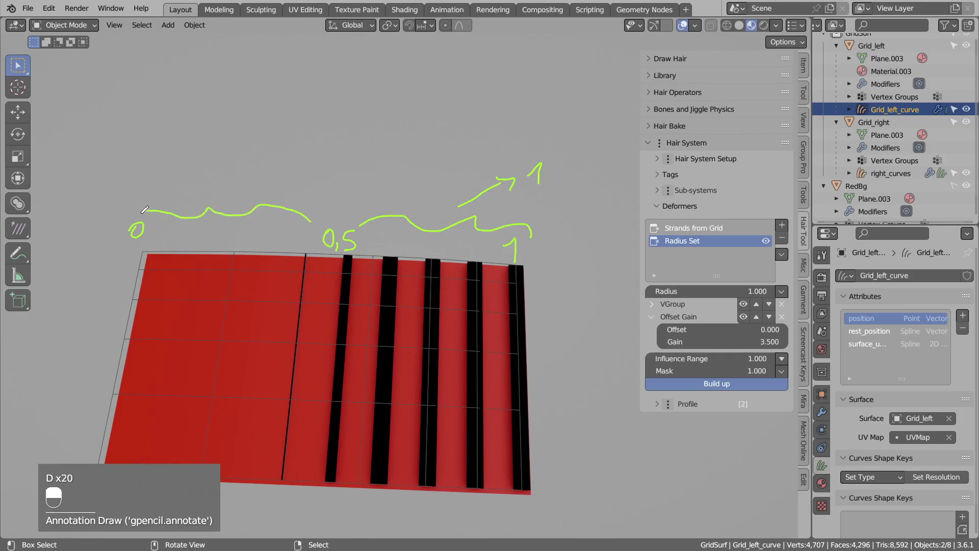
# - Drag the Offset Gain mask's Gain down to 0
pyautogui.press('d')
pyautogui.press('d')
pyautogui.press('d')
pyautogui.press('d')
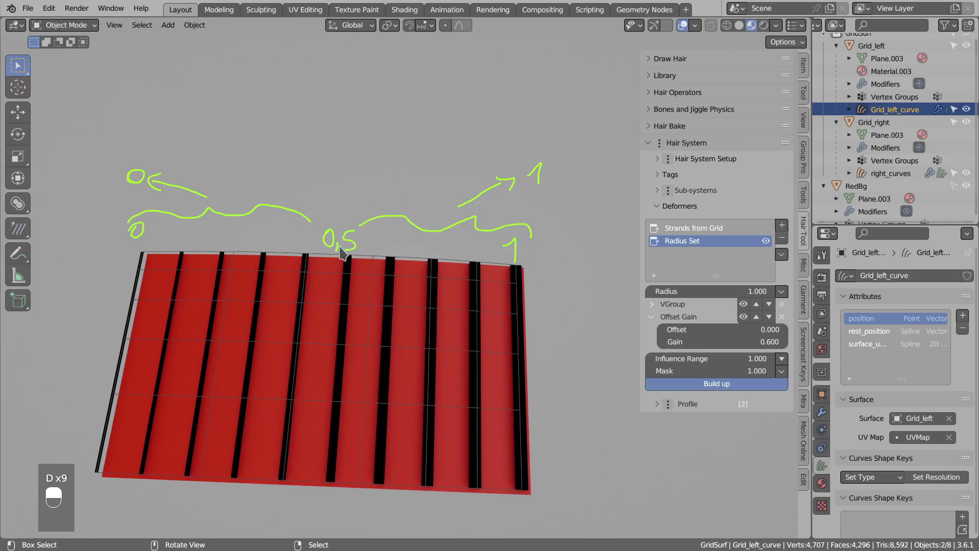
pyautogui.press('d')
# - Zoom out and select the right_curves hair object on the other grid to move it
pyautogui.press('d')
pyautogui.press('d')
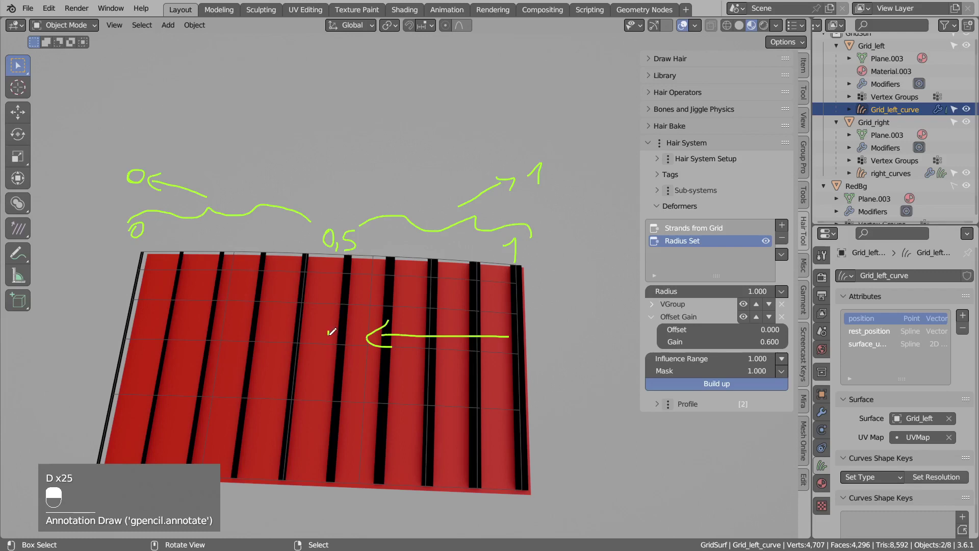
pyautogui.press('d')
pyautogui.press('d')
pyautogui.press('d')
pyautogui.press('d')
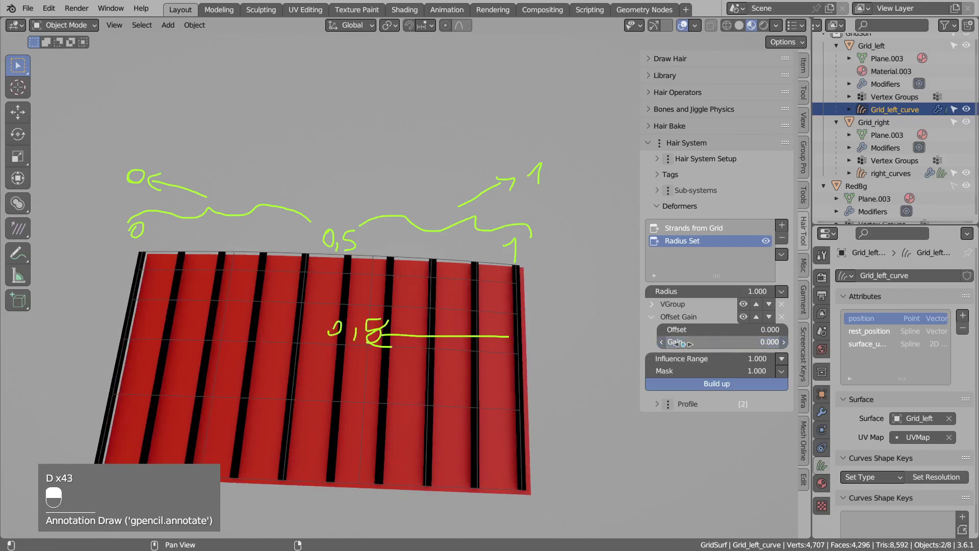
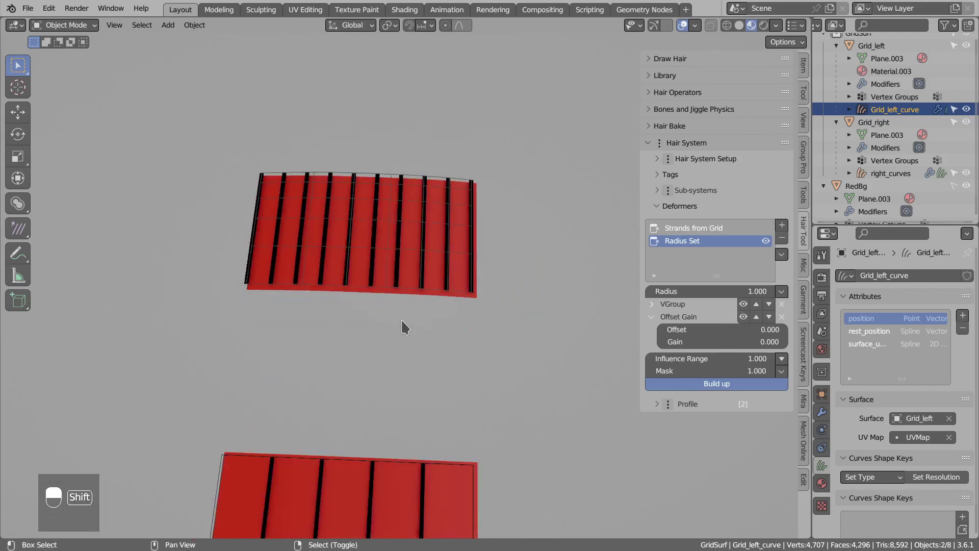
# - Switch the right_curves Hair Tool panel to the Child sub-system's deformers
pyautogui.press('g')
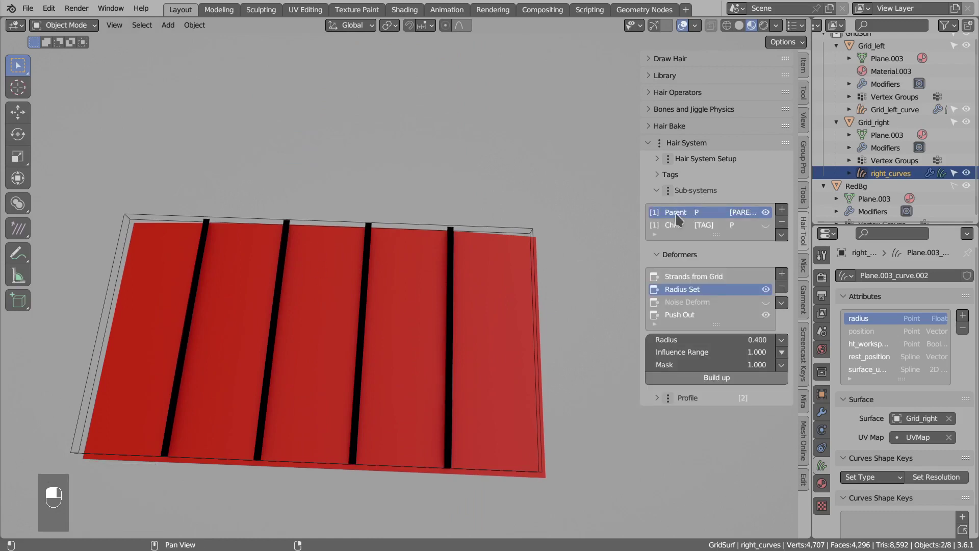
pyautogui.moveTo(681, 219); pyautogui.dragTo(721, 231)
pyautogui.click(721, 231)
pyautogui.moveTo(721, 231); pyautogui.dragTo(773, 230)
pyautogui.click(774, 231)
pyautogui.moveTo(773, 230); pyautogui.dragTo(676, 230)
pyautogui.click(676, 230)
# - Add a Randomize modifier to the Child Clump deformer's strength at full strength
pyautogui.moveTo(685, 231); pyautogui.dragTo(787, 278)
pyautogui.moveTo(787, 278); pyautogui.dragTo(460, 361)
pyautogui.press('d')
pyautogui.press('d')
pyautogui.press('d')
pyautogui.press('d')
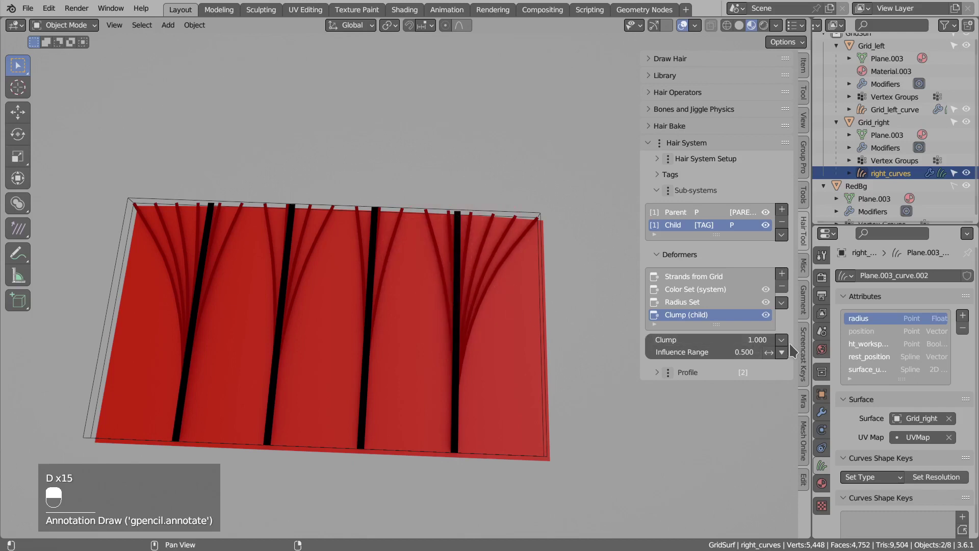
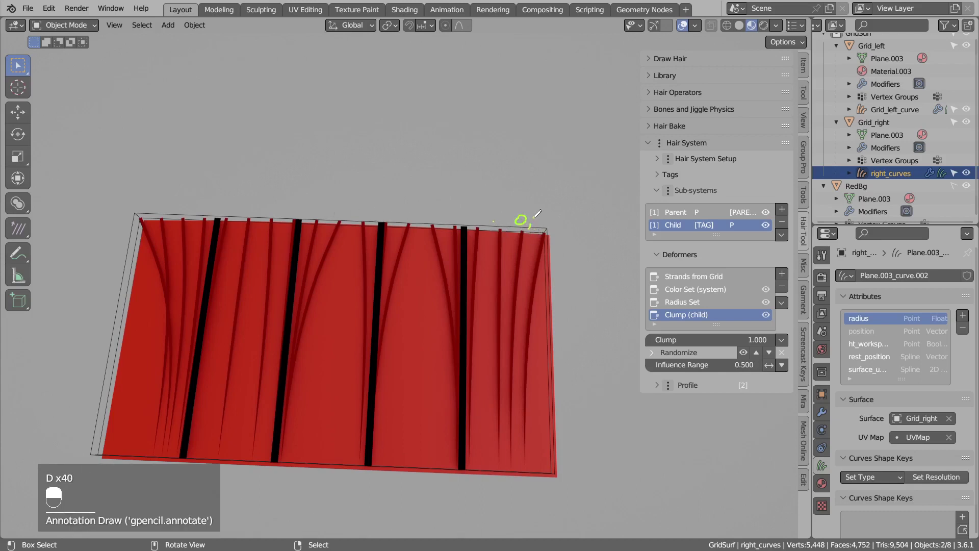
# - Annotate the grid with handwritten 0, 1 and 0,1 marks tracing child strands toward parents
pyautogui.press('d')
pyautogui.press('d')
pyautogui.press('d')
pyautogui.press('d')
pyautogui.press('d')
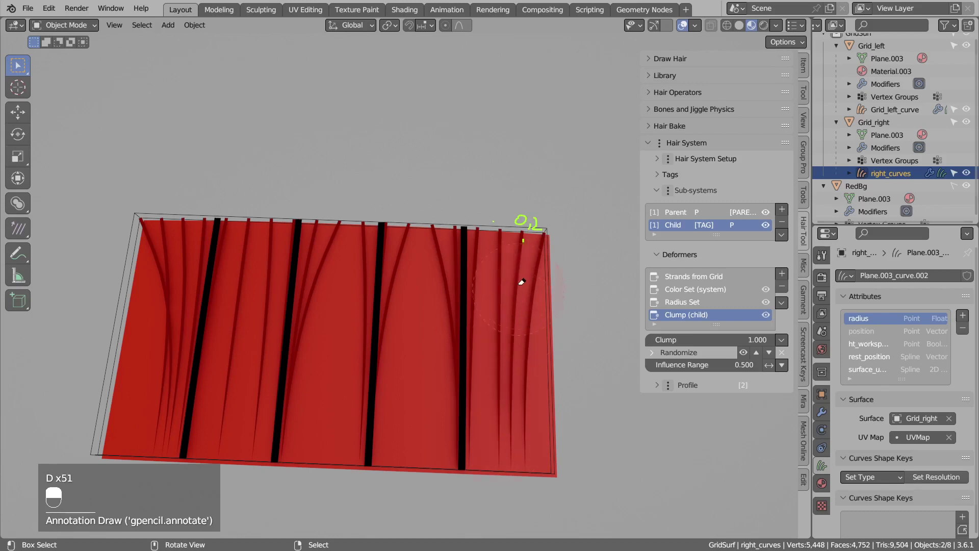
pyautogui.press('d')
pyautogui.press('d')
pyautogui.press('d')
pyautogui.press('d')
pyautogui.press('d')
pyautogui.press('d')
pyautogui.press('d')
pyautogui.press('d')
pyautogui.press('d')
pyautogui.press('d')
pyautogui.press('d')
pyautogui.press('d')
# - Expand the dropdown beside the Clump value to list its available modifiers
pyautogui.click(247, 217)
pyautogui.middleClick(248, 216)
pyautogui.rightClick(247, 216)
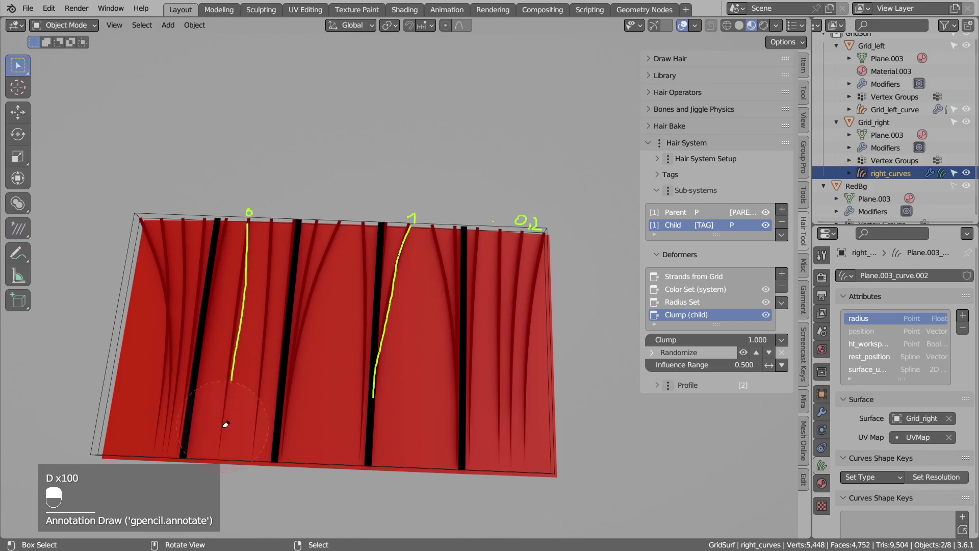
# - Add an Offset & Gain modifier to the Clump strength from the modifier menu
pyautogui.press('d')
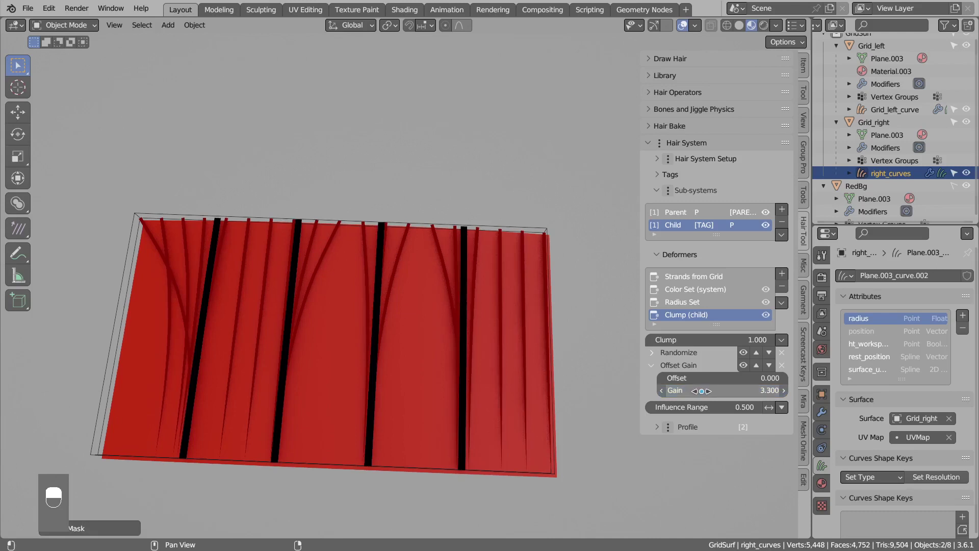
pyautogui.moveTo(426, 331); pyautogui.dragTo(521, 296)
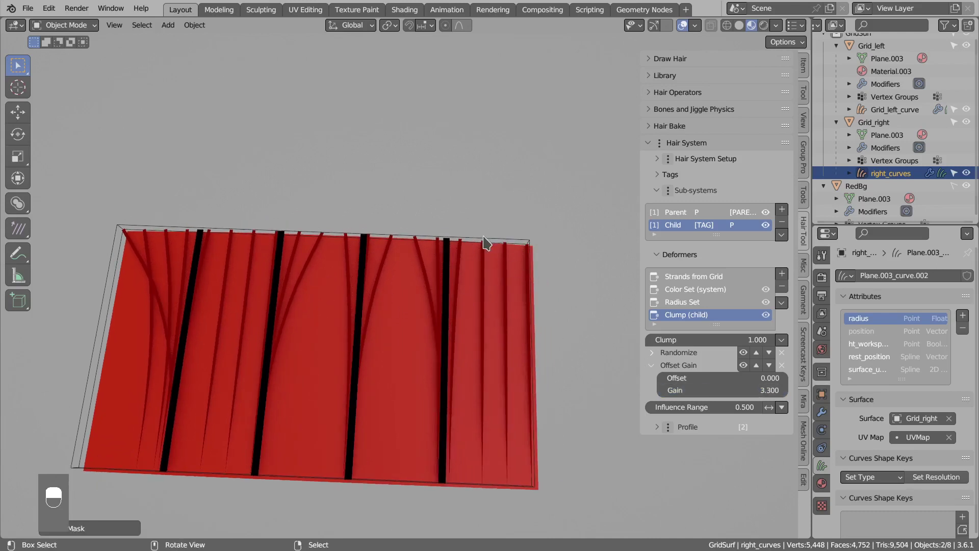
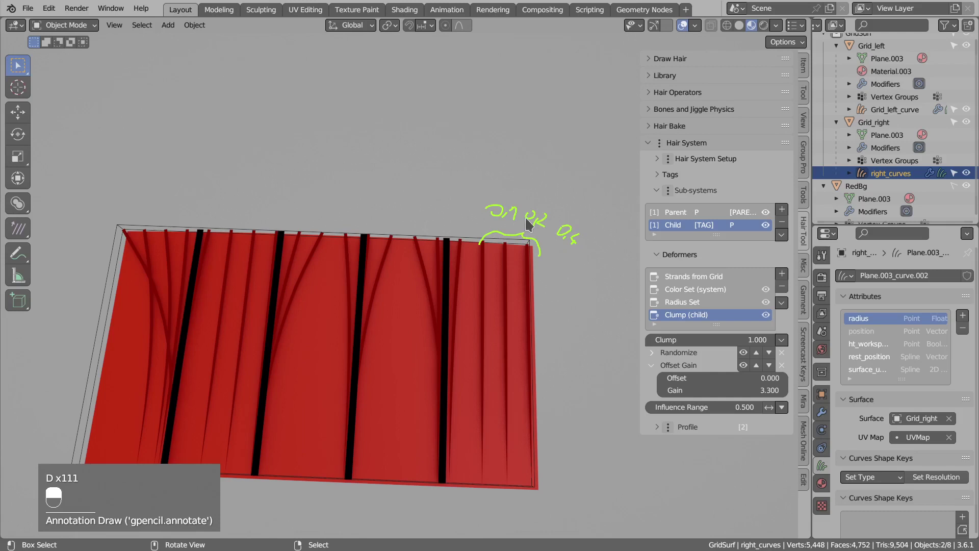
pyautogui.moveTo(560, 240); pyautogui.dragTo(583, 272)
# - Set the Offset & Gain modifier's Gain to 3.3, annotating the 0.1, 0.2, 0.5 values
pyautogui.press('d')
pyautogui.press('d')
pyautogui.press('d')
pyautogui.press('d')
pyautogui.press('d')
pyautogui.press('d')
pyautogui.press('d')
pyautogui.press('d')
pyautogui.press('d')
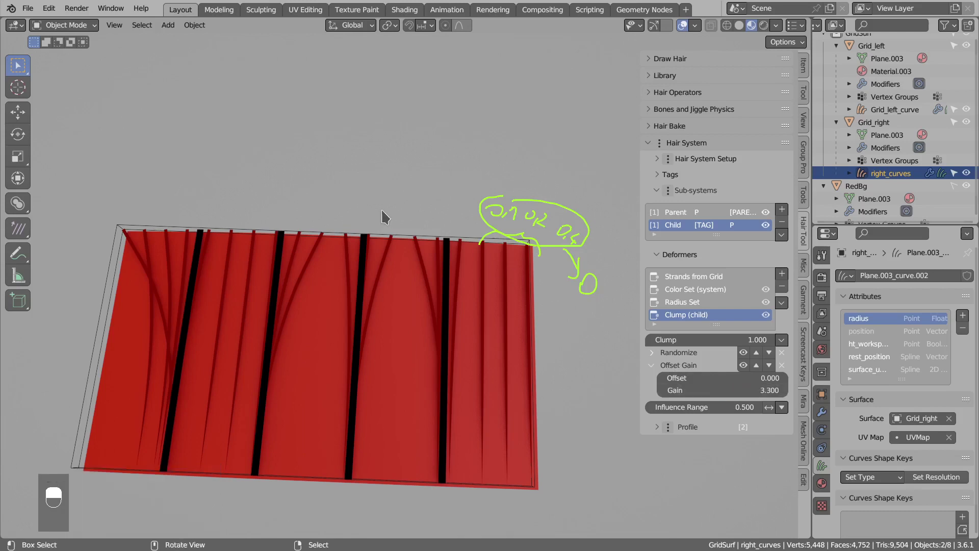
pyautogui.press('d')
pyautogui.press('d')
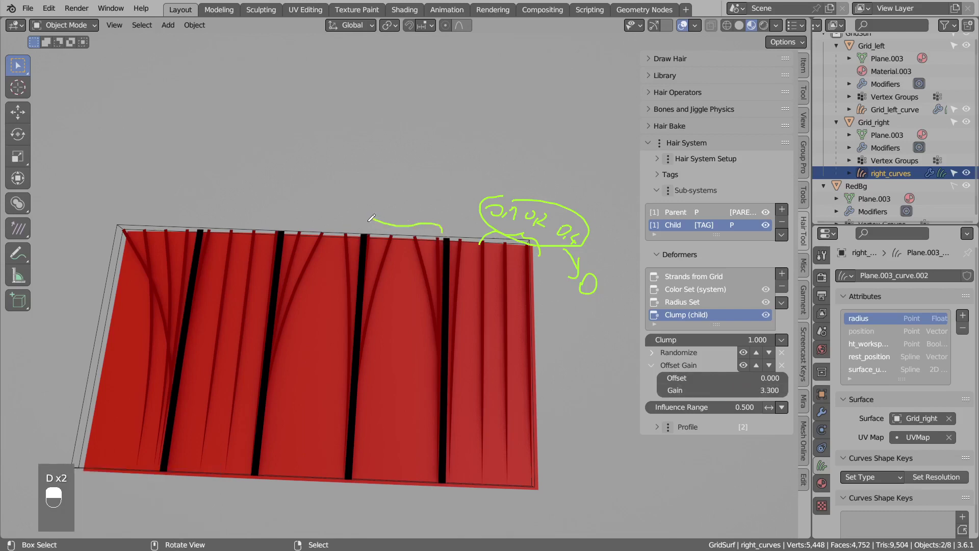
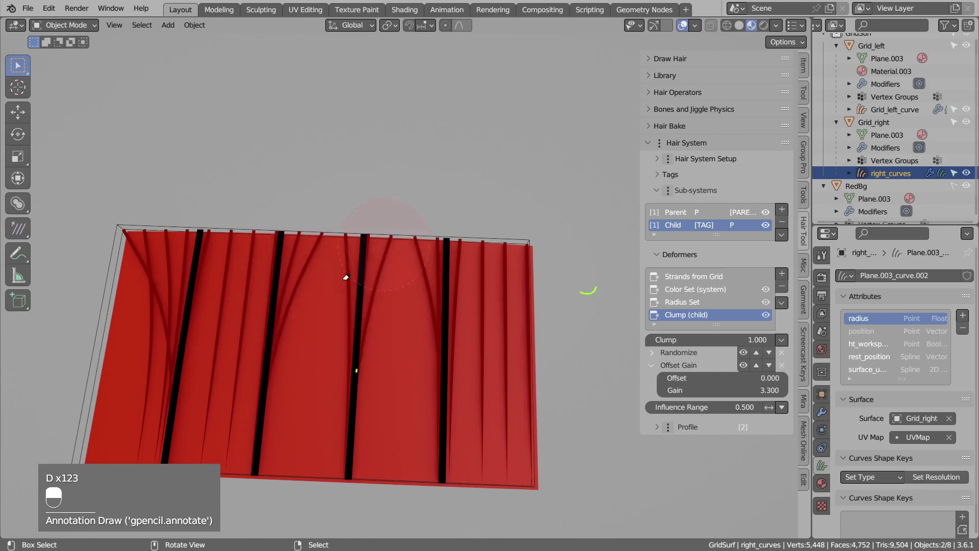
# - Set the clump Offset to 0.42 in the Offset & Gain panel
pyautogui.press('d')
pyautogui.press('d')
pyautogui.press('d')
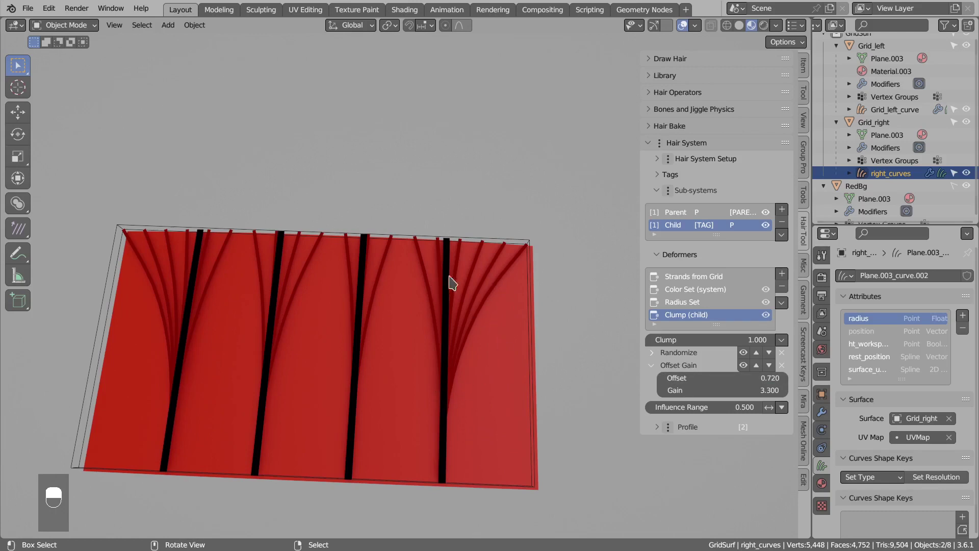
pyautogui.press('d')
pyautogui.press('d')
pyautogui.press('d')
pyautogui.press('d')
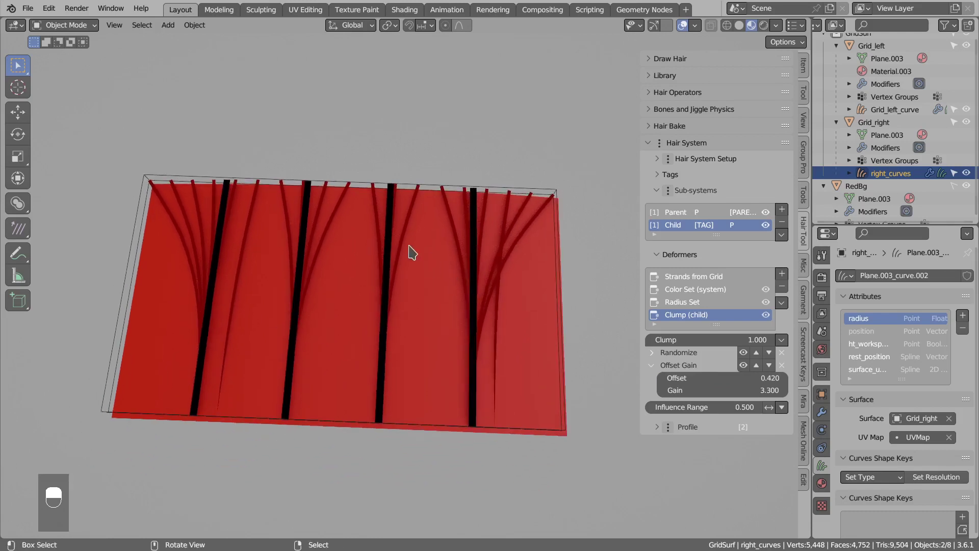
pyautogui.press('d')
pyautogui.press('d')
# - Switch to the Grid_left_curve hair object and give its Radius Set deformer an empty vertex-group mask
pyautogui.press('d')
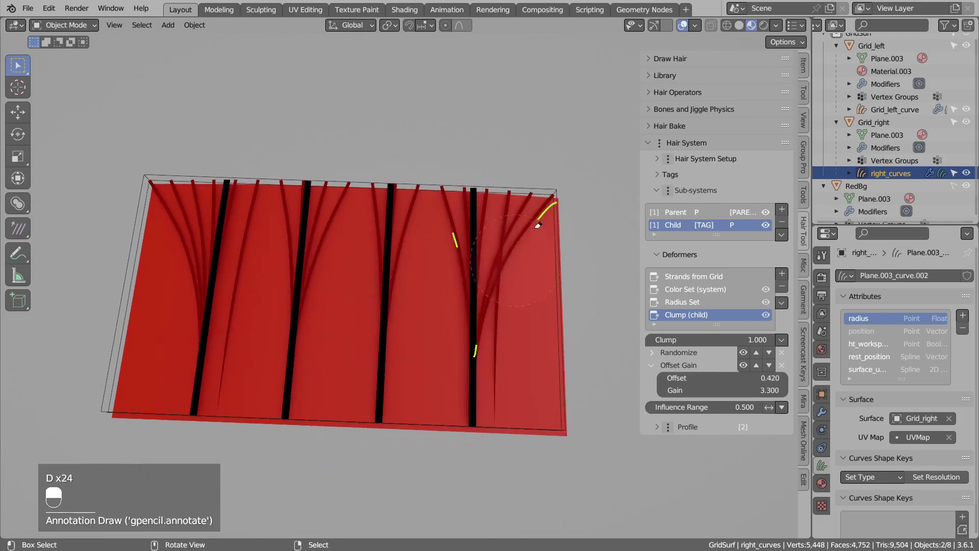
pyautogui.press('d')
pyautogui.press('d')
pyautogui.press('d')
pyautogui.press('d')
pyautogui.press('d')
pyautogui.press('d')
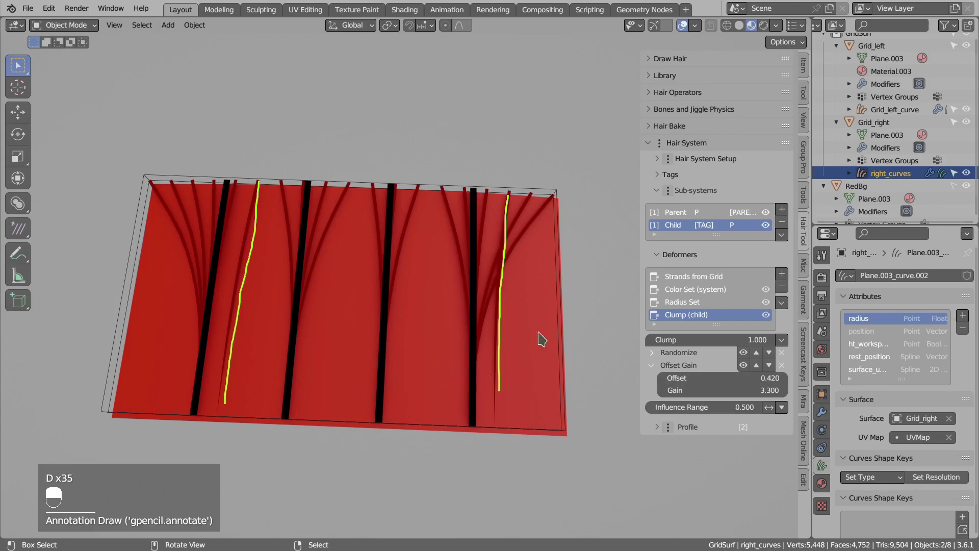
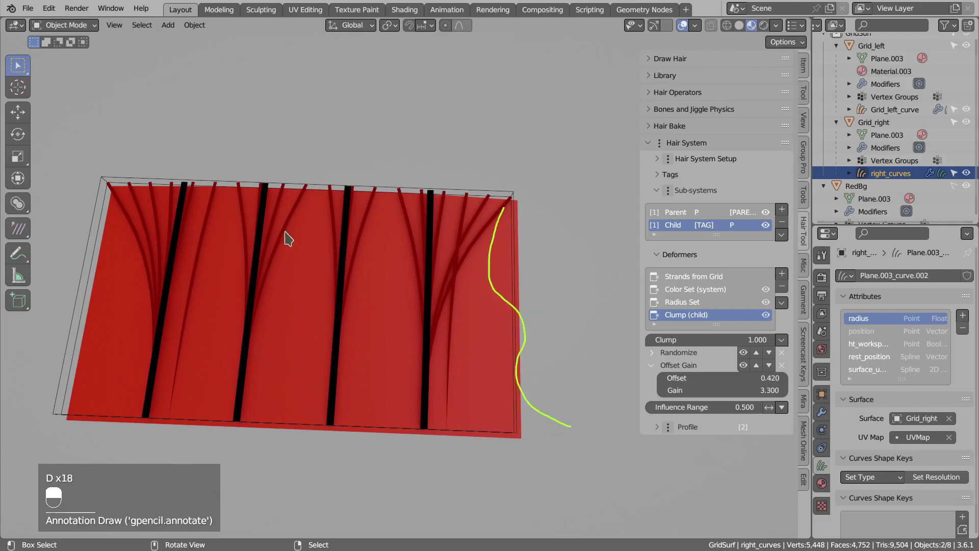
pyautogui.press('d')
pyautogui.press('ctrl+alt+Insert')
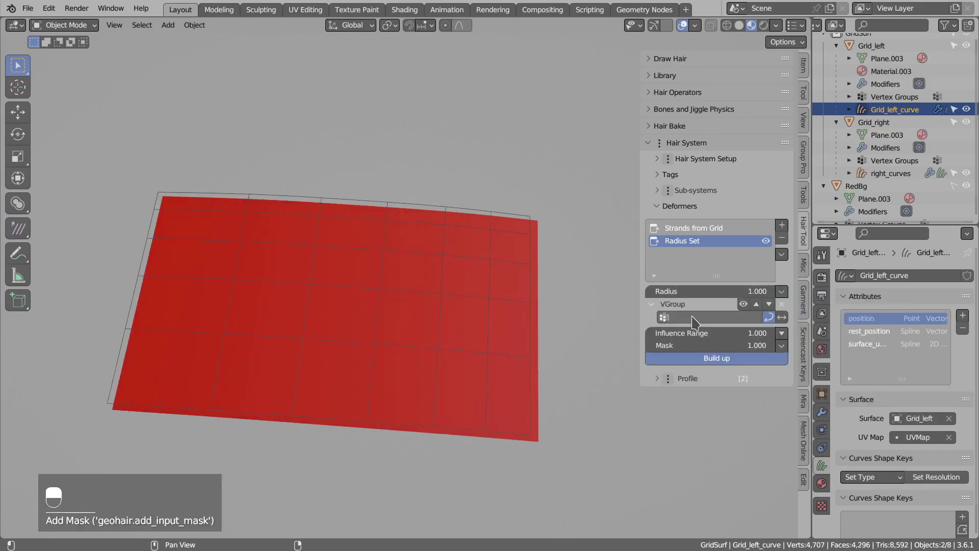
# - Add a Vertex Group modifier to the Grid_left_curve Radius Set deformer
pyautogui.moveTo(652, 308); pyautogui.dragTo(547, 292)
pyautogui.moveTo(547, 292); pyautogui.dragTo(322, 182)
pyautogui.press('d')
pyautogui.press('d')
pyautogui.press('d')
pyautogui.moveTo(160, 176); pyautogui.dragTo(322, 182)
# - Add a Randomize modifier to the strand Radius so widths vary, marking 0, 0.5 and 1
pyautogui.press('d')
pyautogui.press('d')
pyautogui.press('d')
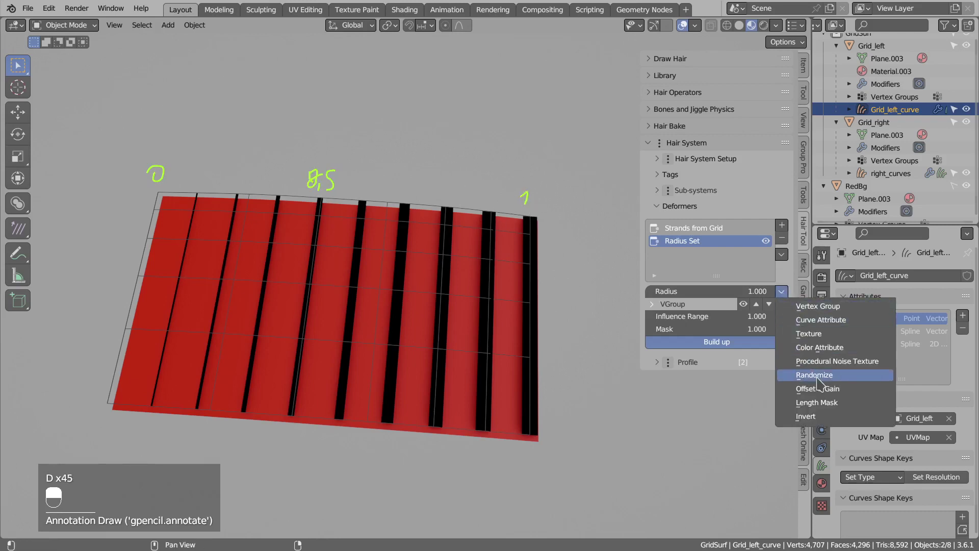
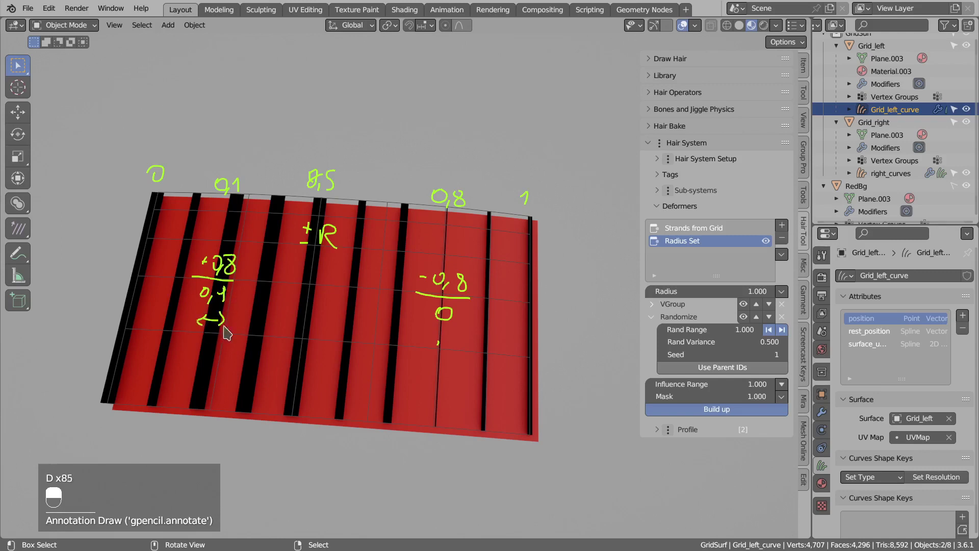
# - Annotate the Randomize radius settings (range 1, variance 0.5) with a handwritten -R note
pyautogui.press('d')
pyautogui.press('d')
pyautogui.press('d')
pyautogui.press('d')
pyautogui.moveTo(301, 228); pyautogui.dragTo(787, 339)
pyautogui.moveTo(300, 228); pyautogui.dragTo(324, 256)
pyautogui.moveTo(301, 228); pyautogui.dragTo(298, 241)
# - Set the Randomize seed of the left strands' radius variation to 13
pyautogui.press('d')
pyautogui.press('d')
pyautogui.press('d')
pyautogui.press('d')
pyautogui.moveTo(298, 242); pyautogui.dragTo(328, 259)
pyautogui.moveTo(299, 240); pyautogui.dragTo(328, 259)
pyautogui.press('d')
pyautogui.press('d')
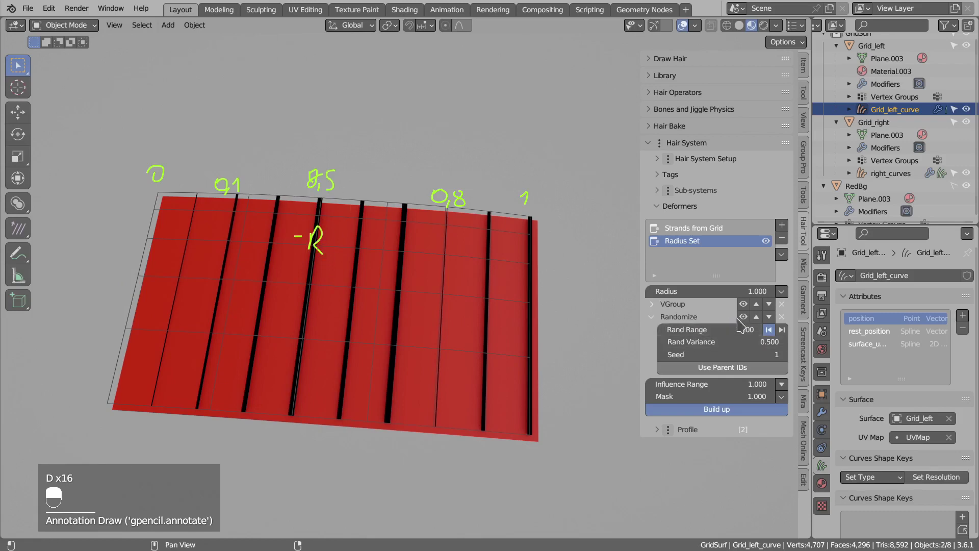
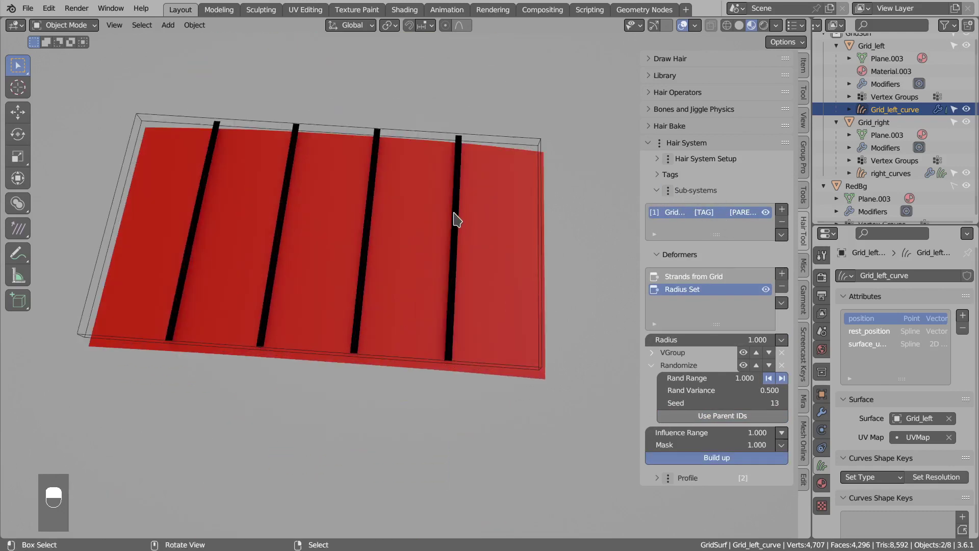
# - Select the right_curves hair object in the Outliner
pyautogui.moveTo(461, 216); pyautogui.dragTo(418, 225)
pyautogui.moveTo(418, 225); pyautogui.dragTo(687, 228)
pyautogui.moveTo(688, 227); pyautogui.dragTo(772, 231)
pyautogui.click(772, 231)
# - Expand the Randomize modifier under the Clump deformer (range 1, variance 0.5)
pyautogui.moveTo(772, 231); pyautogui.dragTo(786, 275)
pyautogui.moveTo(785, 275); pyautogui.dragTo(472, 259)
pyautogui.press('d')
pyautogui.press('d')
pyautogui.press('d')
pyautogui.moveTo(419, 208); pyautogui.dragTo(472, 259)
# - Set the Clump Randomize seed to 2
pyautogui.press('d')
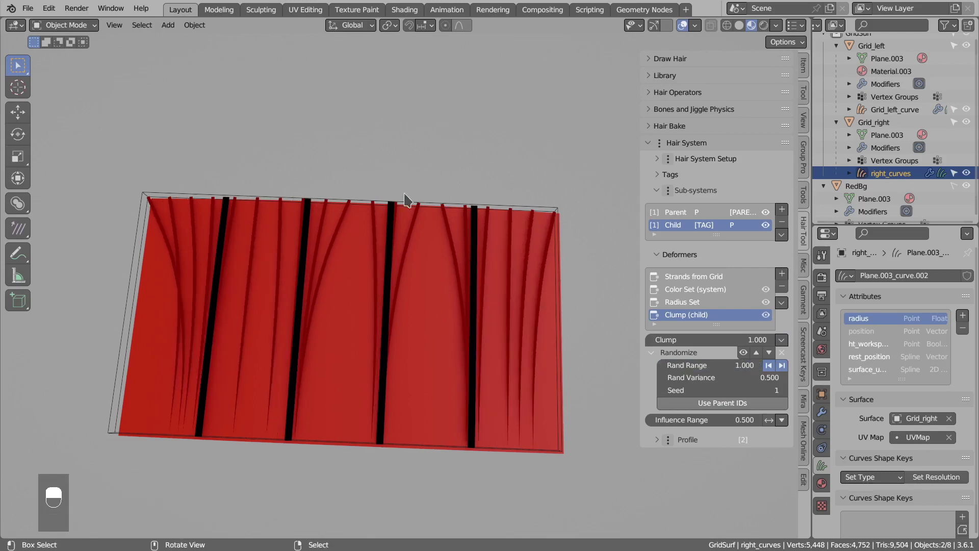
pyautogui.press('d')
pyautogui.press('d')
pyautogui.press('d')
pyautogui.moveTo(478, 419); pyautogui.dragTo(742, 409)
pyautogui.moveTo(478, 418); pyautogui.dragTo(209, 221)
# - Enable Use Parent IDs so child clump randomization follows parent strands
pyautogui.press('d')
pyautogui.press('d')
pyautogui.press('d')
pyautogui.press('d')
pyautogui.press('d')
pyautogui.press('d')
pyautogui.press('d')
pyautogui.press('d')
pyautogui.press('d')
pyautogui.press('d')
pyautogui.press('d')
pyautogui.moveTo(790, 399); pyautogui.dragTo(235, 203)
# - Give Grid_left_curve a fresh Radius Set deformer at radius 1
pyautogui.press('d')
pyautogui.press('d')
pyautogui.press('d')
pyautogui.press('d')
pyautogui.press('d')
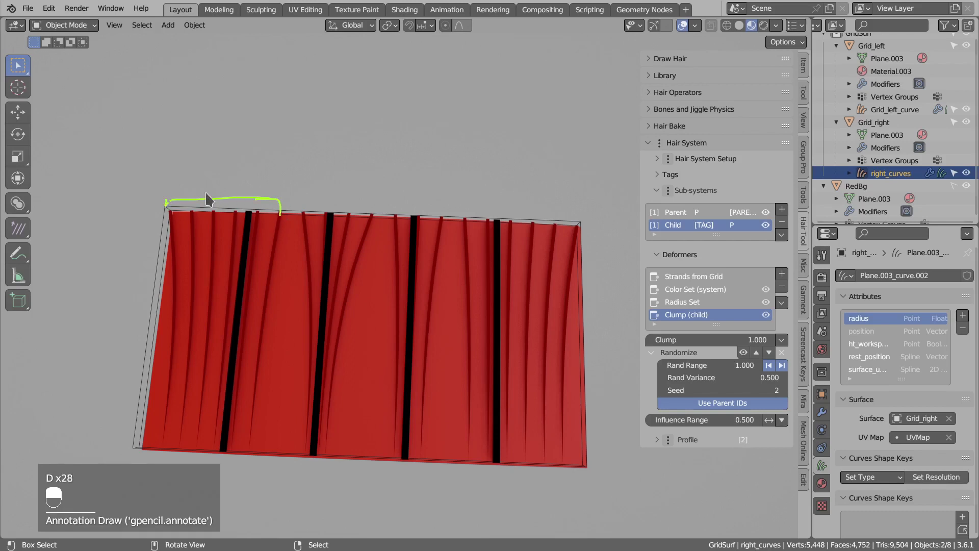
pyautogui.press('d')
pyautogui.press('d')
pyautogui.press('d')
pyautogui.moveTo(199, 229); pyautogui.dragTo(280, 227)
# - Set the Radius Set influence range to 0.3 so strands taper toward the top
pyautogui.press('d')
pyautogui.press('d')
pyautogui.press('d')
pyautogui.press('d')
pyautogui.press('d')
pyautogui.moveTo(303, 215); pyautogui.dragTo(348, 184)
# - Flip the Radius Set influence range so the black strands taper narrow toward the top
pyautogui.press('d')
pyautogui.press('d')
pyautogui.press('d')
pyautogui.press('d')
pyautogui.press('d')
pyautogui.press('d')
pyautogui.press('d')
pyautogui.press('d')
pyautogui.press('d')
pyautogui.press('ctrl+z')
pyautogui.press('d')
pyautogui.press('d')
pyautogui.moveTo(531, 262); pyautogui.dragTo(497, 263)
pyautogui.moveTo(497, 263); pyautogui.dragTo(529, 354)
pyautogui.press('ctrl+alt+Insert')
# - Show the influence-range falloff choices: Constant, Simple, Quadratic, Profile Curve
pyautogui.press('d')
pyautogui.press('d')
pyautogui.press('d')
pyautogui.press('d')
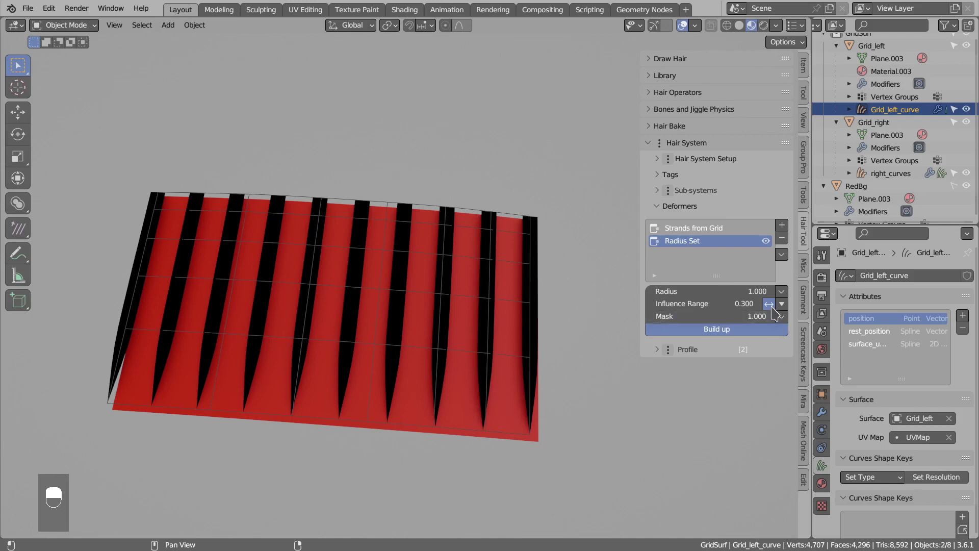
pyautogui.moveTo(774, 311); pyautogui.dragTo(533, 220)
pyautogui.press('d')
pyautogui.press('d')
pyautogui.press('d')
pyautogui.press('d')
pyautogui.press('d')
pyautogui.press('d')
pyautogui.press('d')
pyautogui.press('d')
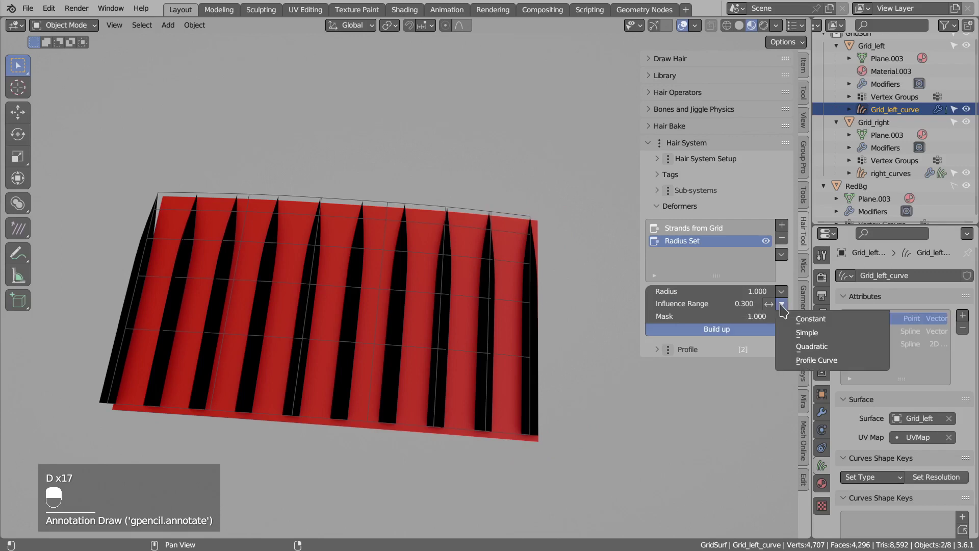